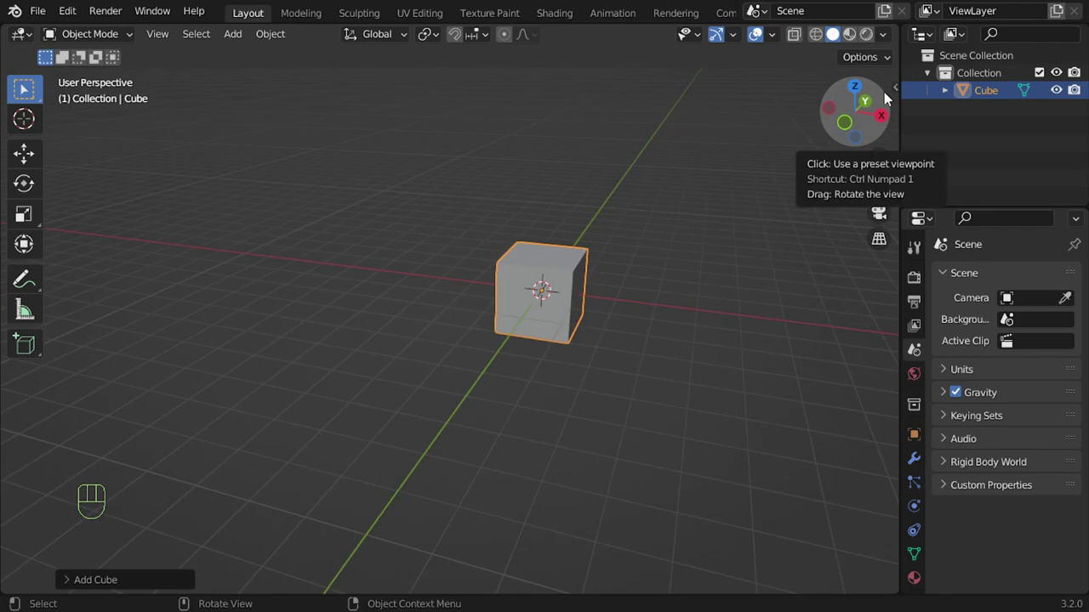
- Orbit the viewport with the navigation gizmo to a low angle on the default cube
drag(890, 104, 882, 107)
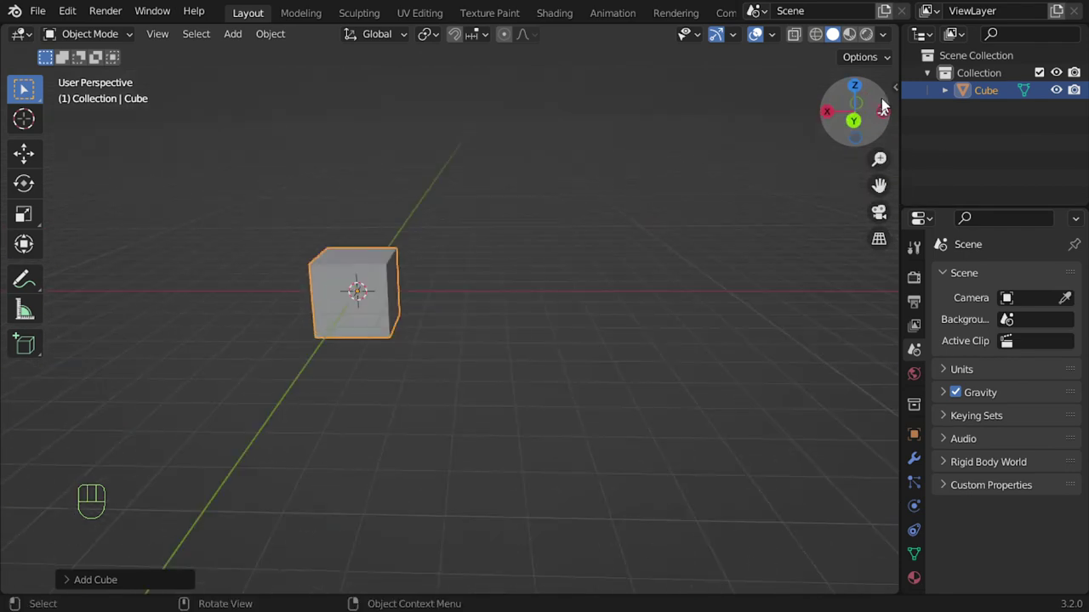
drag(882, 102, 873, 99)
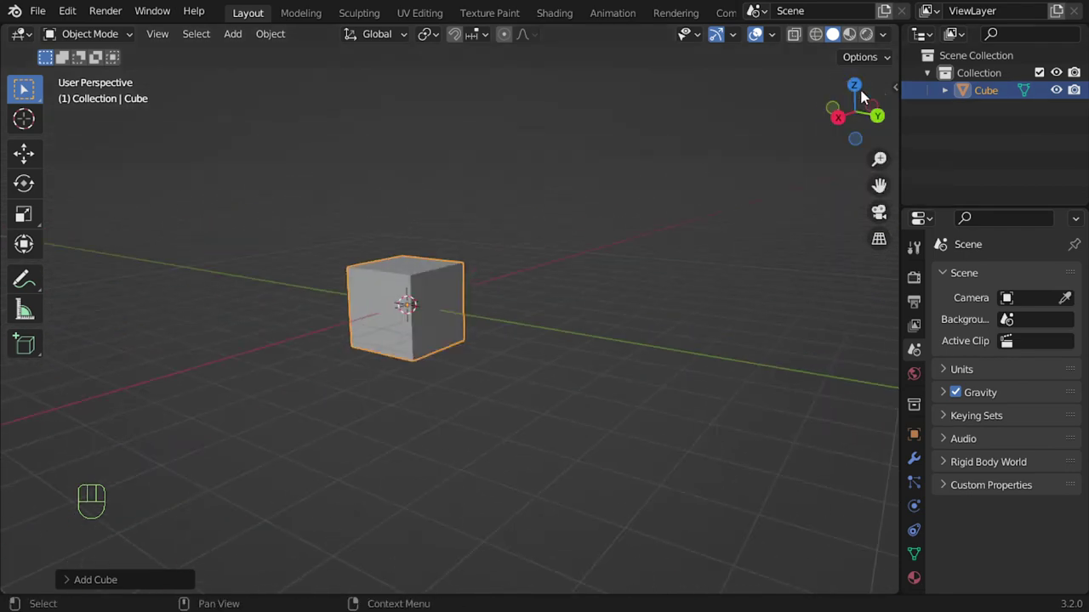
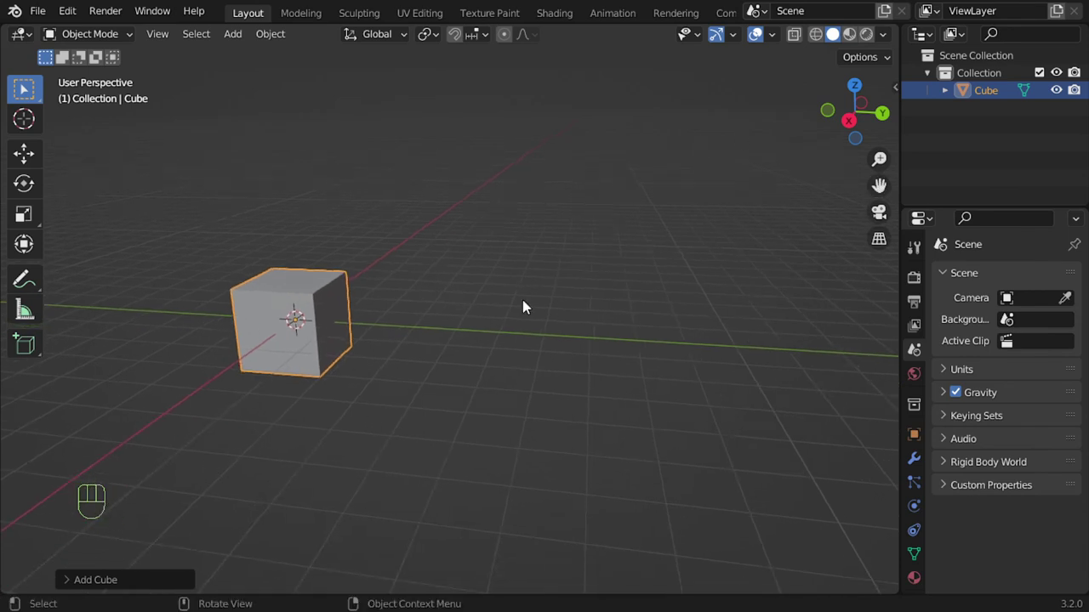
- Deselect the cube, keep Solid shading from the Z pie, and orbit to a near-ground angle
key(a)
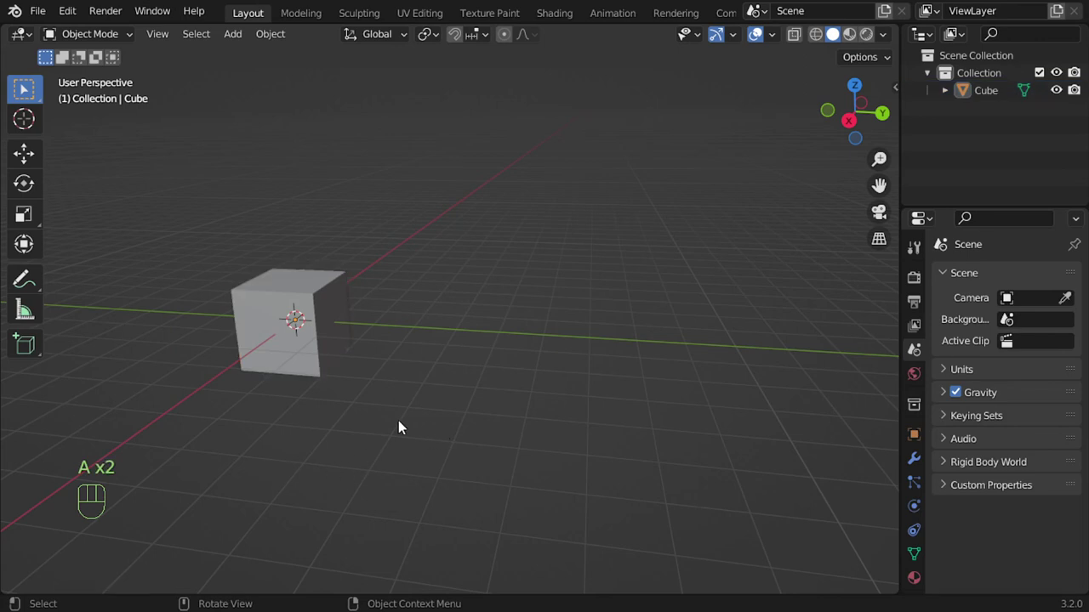
key(z)
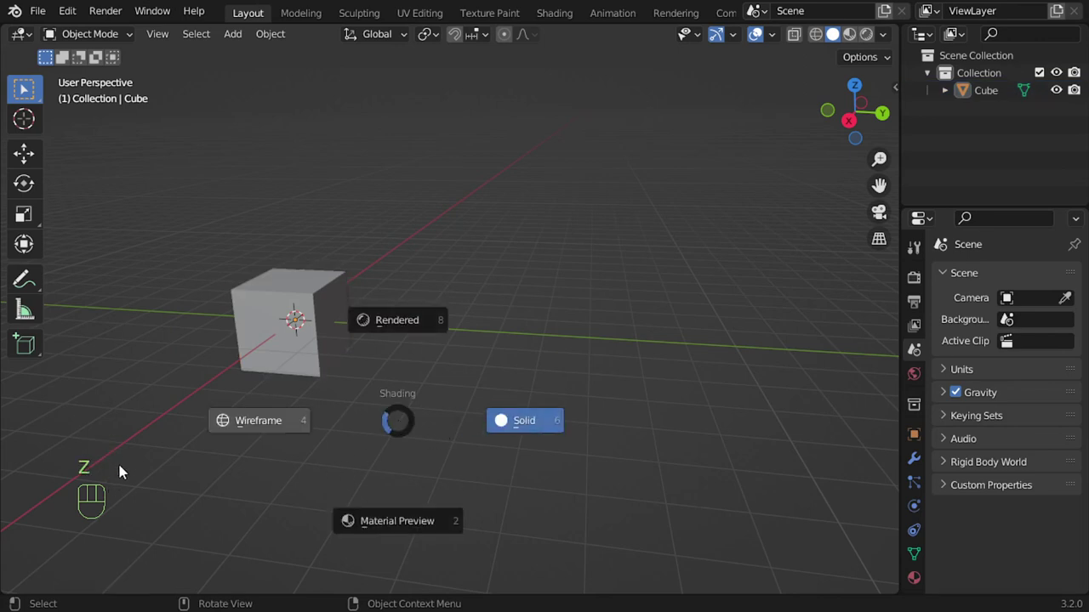
drag(194, 467, 220, 460)
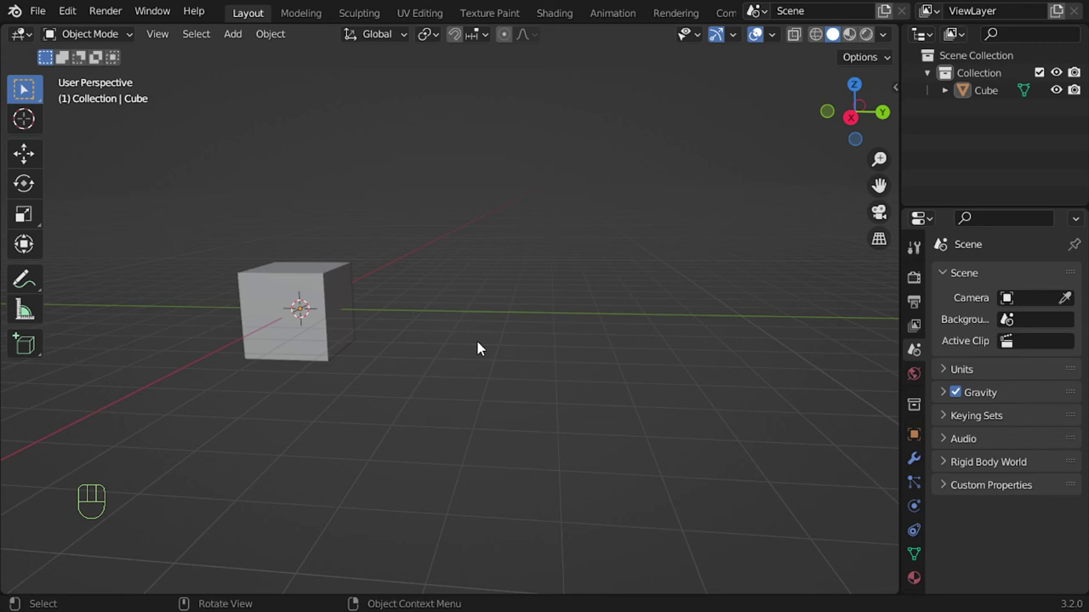
- Select the cube and bring the view in closer from a slightly higher angle
drag(269, 45, 333, 449)
click(339, 312)
middle_click(405, 347)
drag(422, 349, 486, 360)
middle_click(487, 371)
drag(486, 348, 484, 295)
middle_click(485, 337)
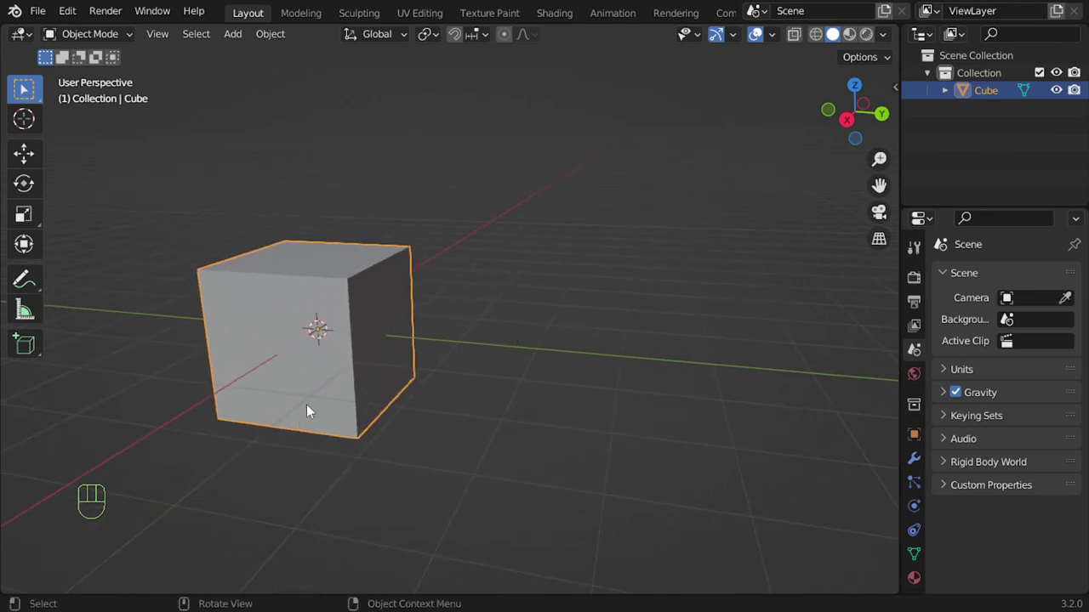
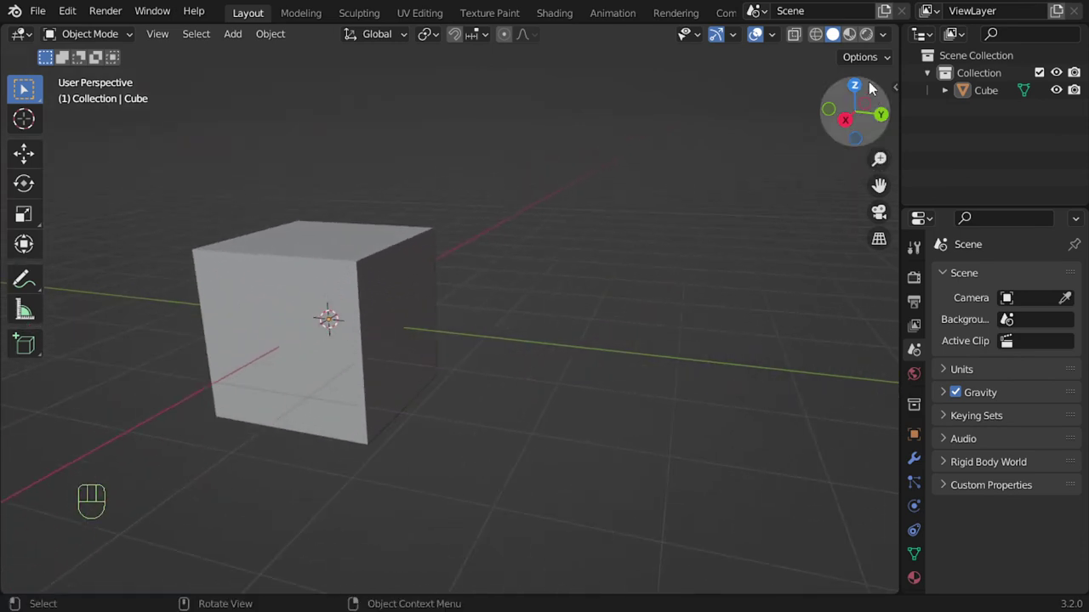
- Orbit to the cube's other side, zoom in, and pan away and back to it
drag(506, 269, 547, 266)
drag(473, 261, 625, 248)
drag(451, 251, 667, 268)
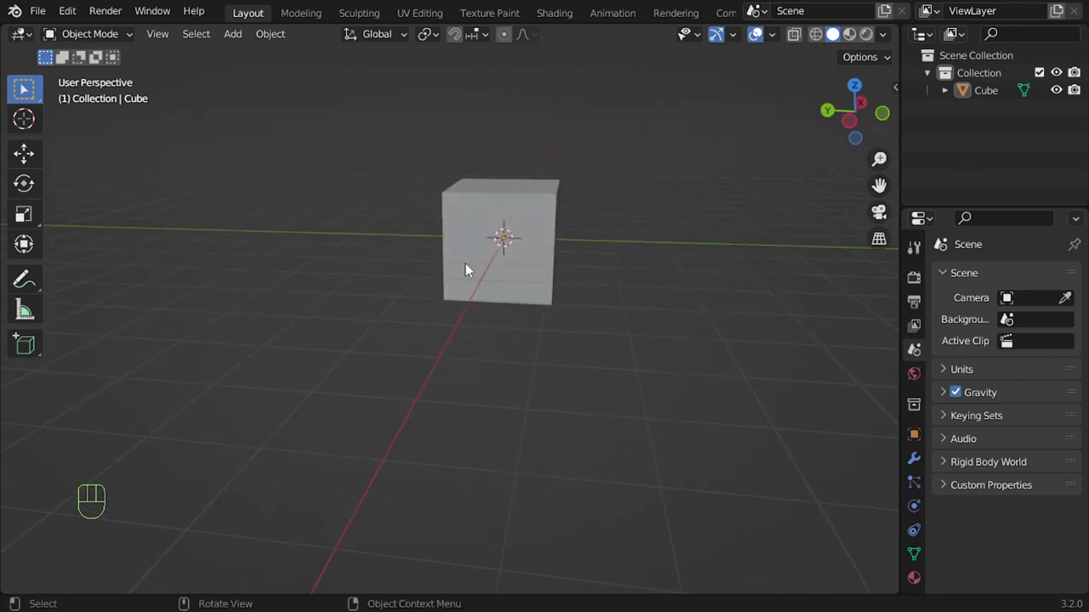
drag(459, 266, 659, 257)
drag(270, 293, 528, 293)
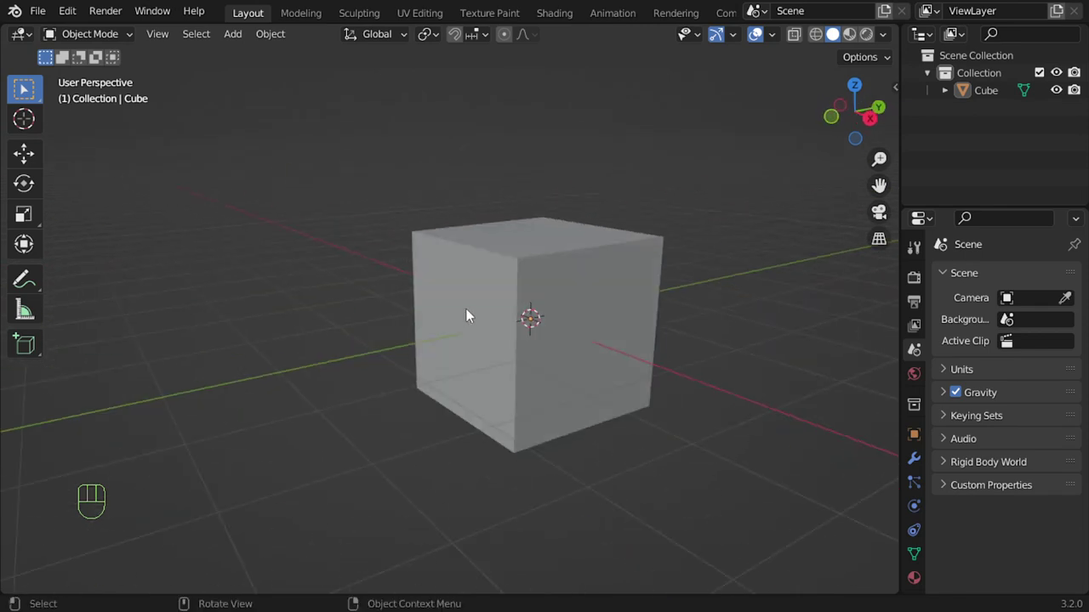
drag(560, 337, 452, 246)
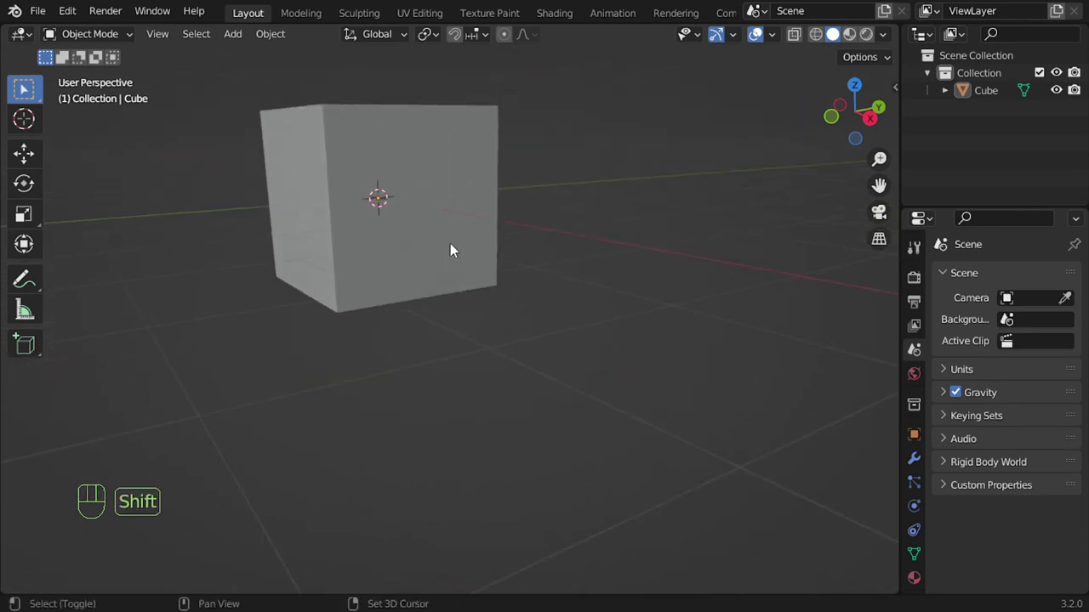
drag(441, 238, 524, 330)
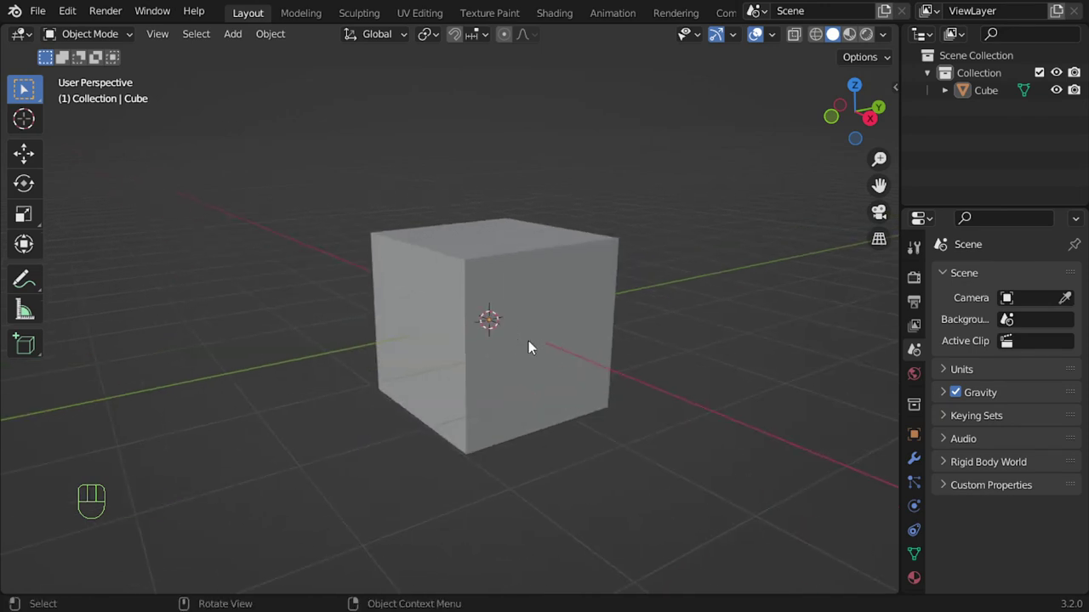
- Zoom in and out repeatedly, ending farther away, then select the cube
drag(508, 289, 554, 465)
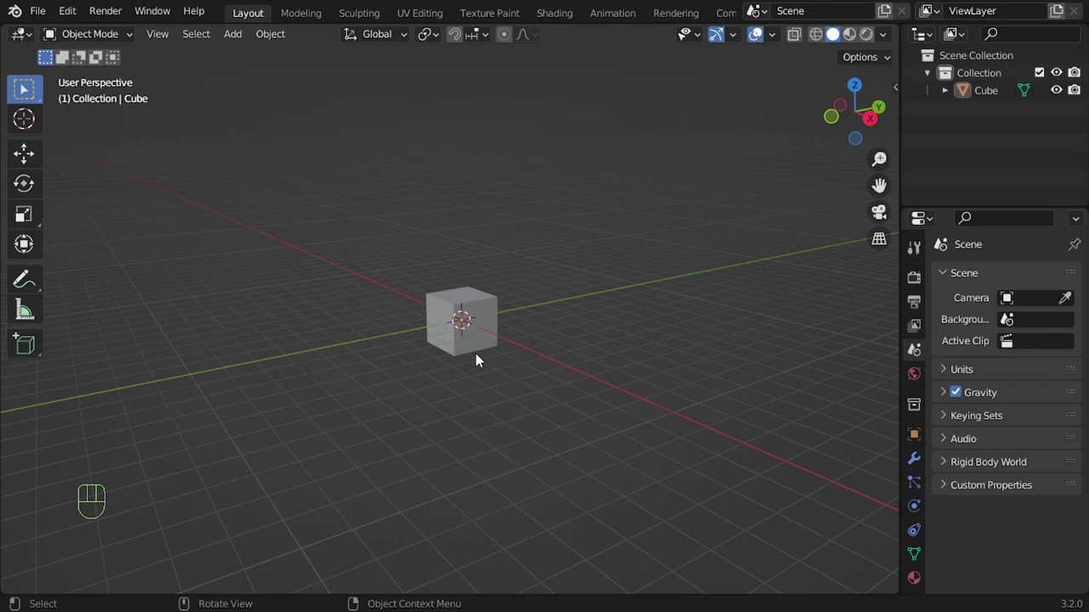
drag(466, 350, 485, 253)
drag(497, 324, 502, 406)
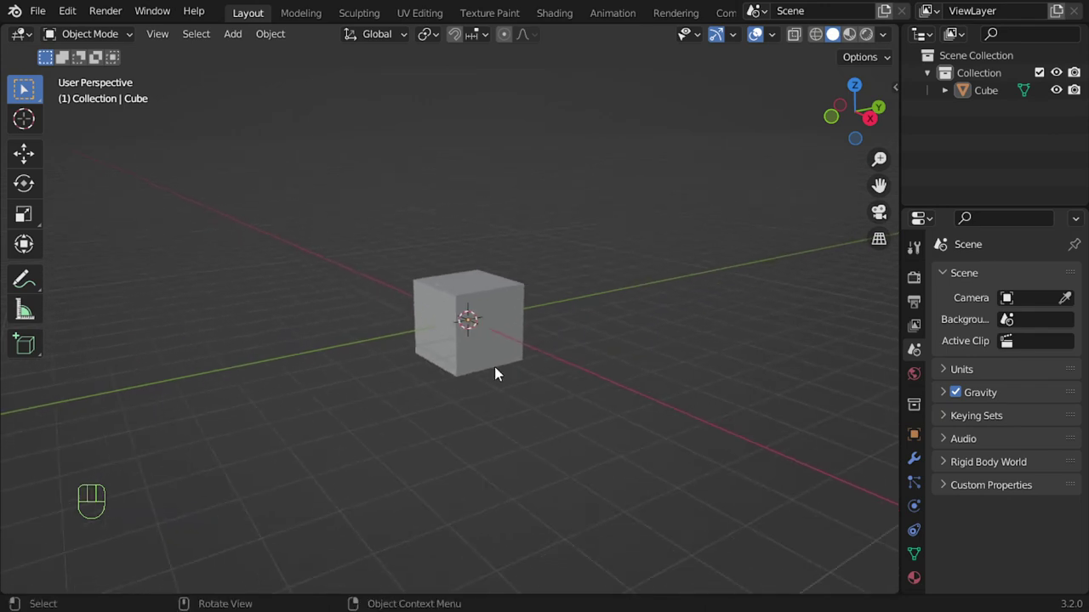
drag(482, 343, 485, 279)
drag(497, 331, 503, 377)
drag(503, 320, 510, 413)
drag(486, 368, 488, 447)
drag(469, 363, 478, 468)
drag(475, 449, 512, 296)
click(496, 302)
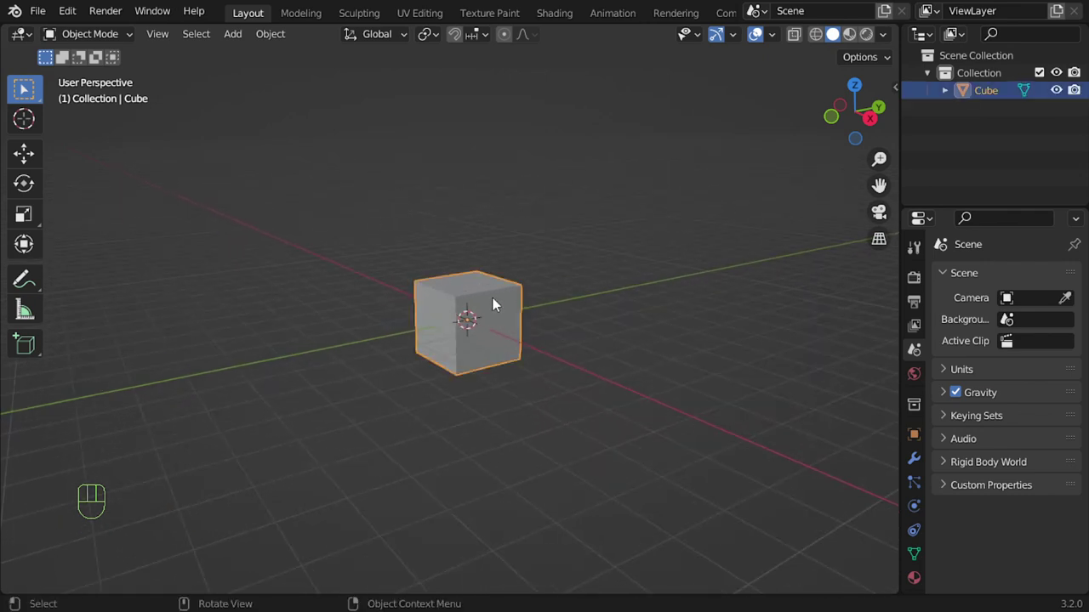
- Delete the cube and add a Suzanne monkey head mesh in its place
key(ctrl+F9)
key(ctrl+F10)
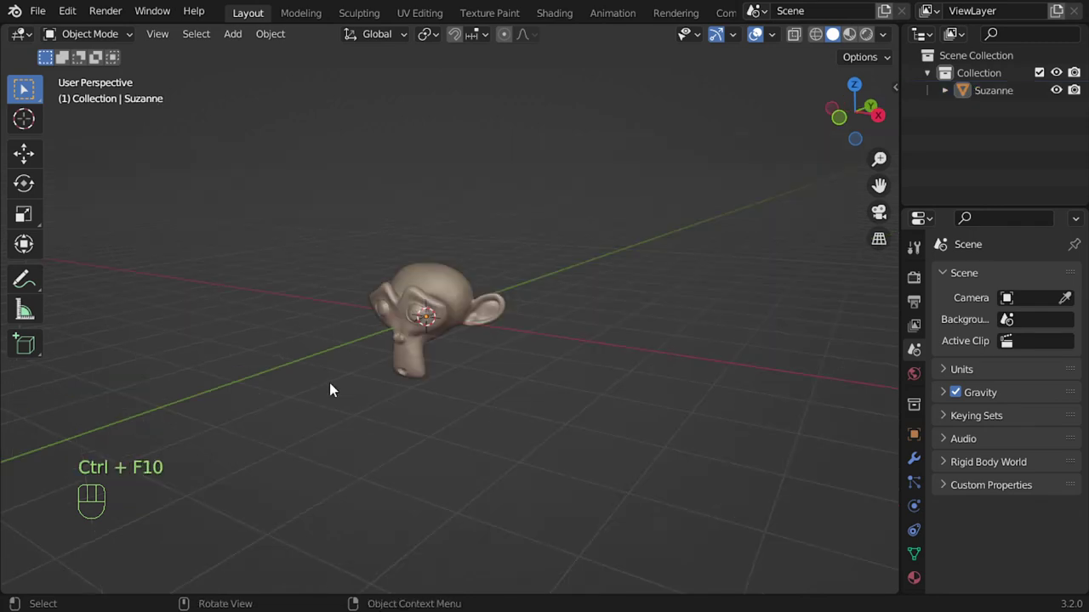
middle_click(426, 410)
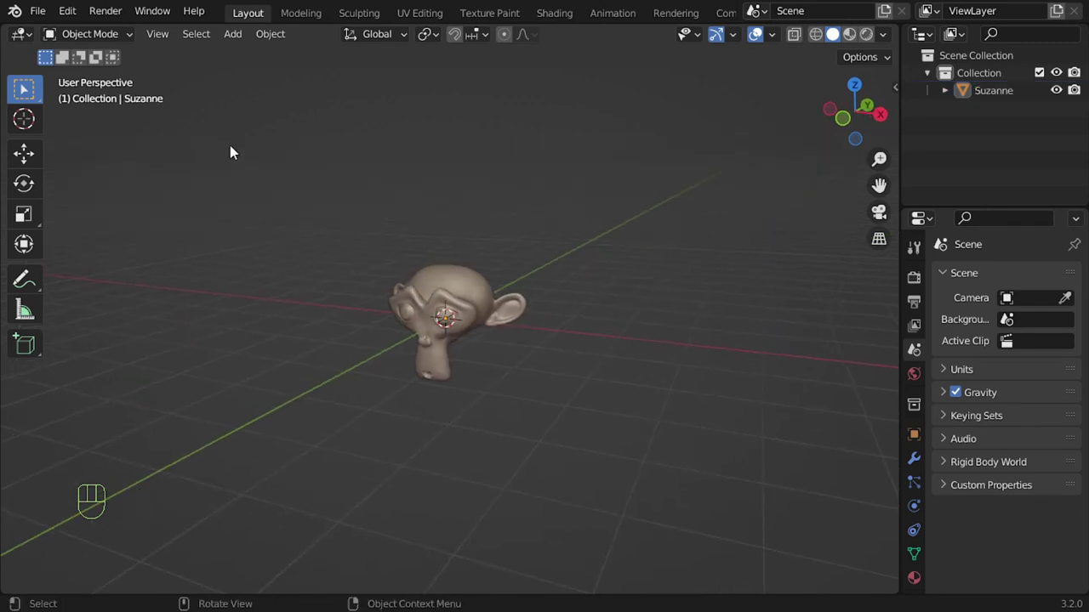
drag(172, 40, 182, 339)
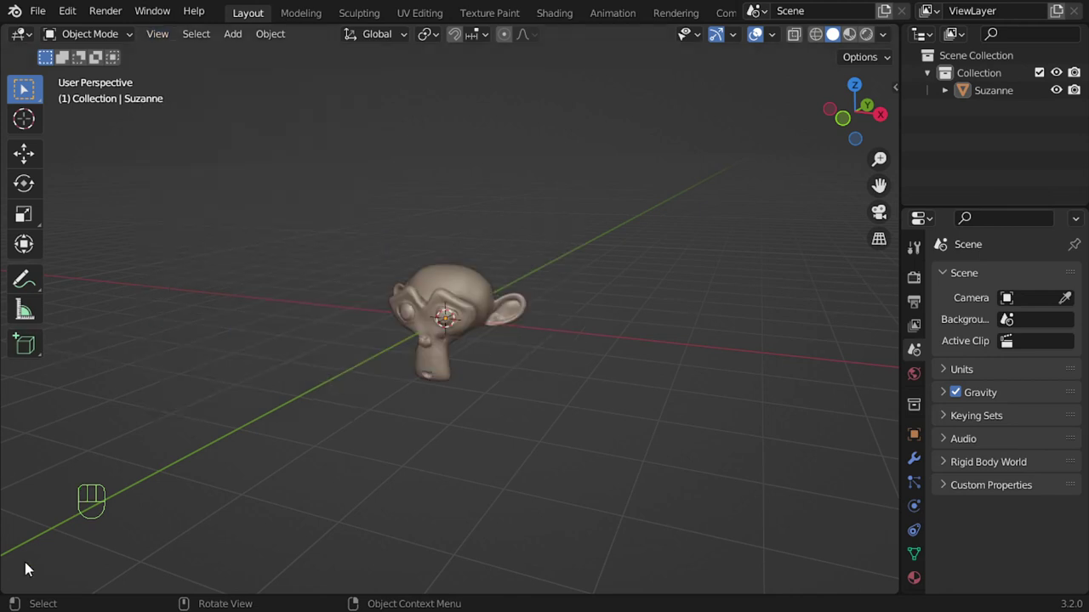
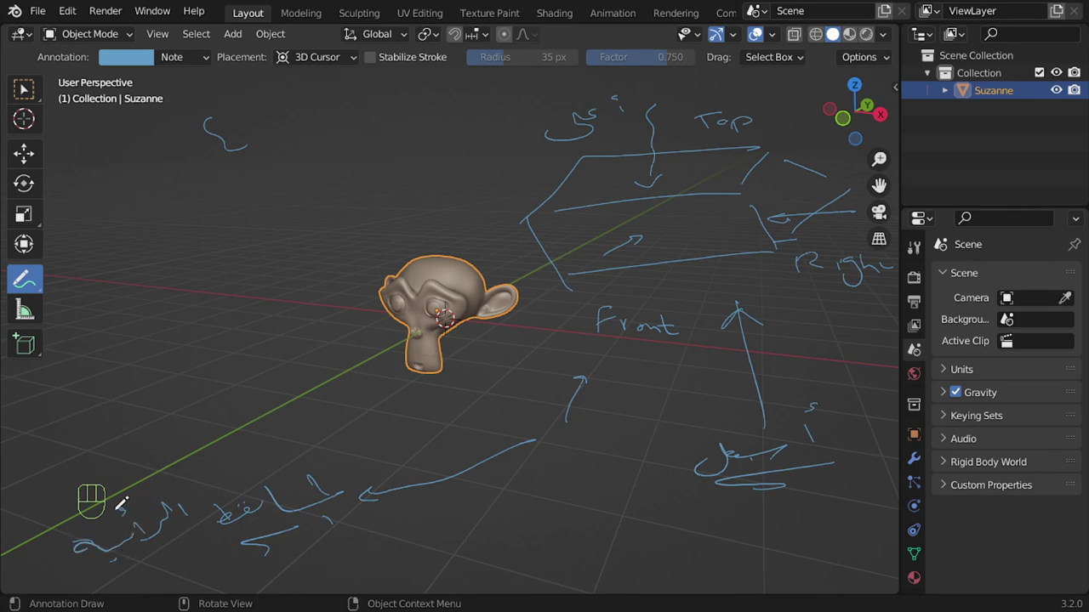
- Leave Suzanne selected with the annotations cleared and show the selection-tool flyout
drag(180, 69, 294, 132)
drag(31, 96, 106, 112)
- Check Suzanne from front, back, right, left, top and bottom numpad views
key(KP_1)
key(KP_3)
key(KP_7)
key(KP_1)
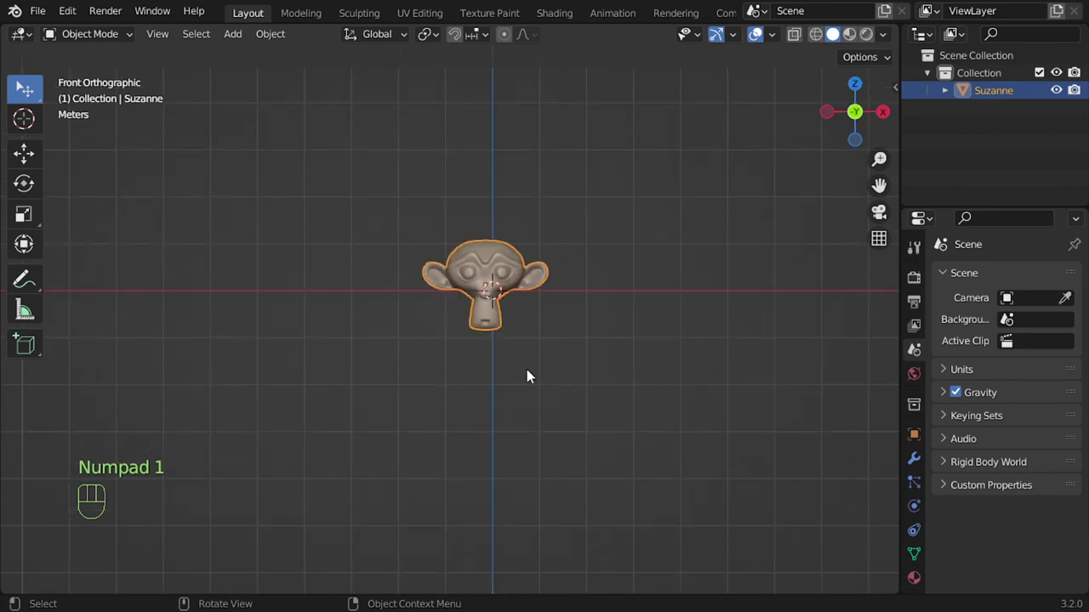
key(ctrl+KP_1)
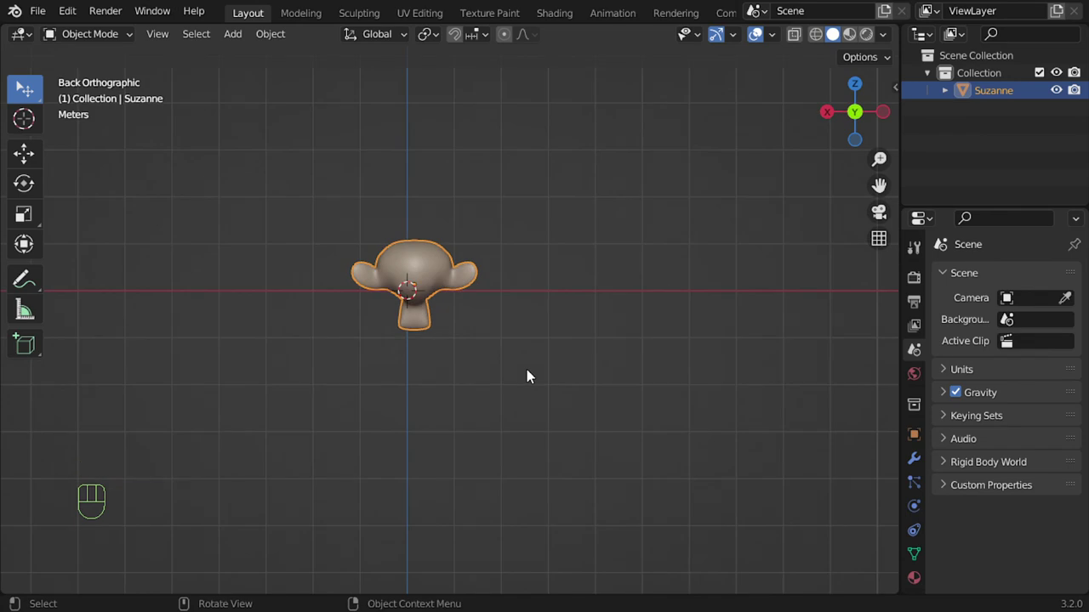
key(KP_3)
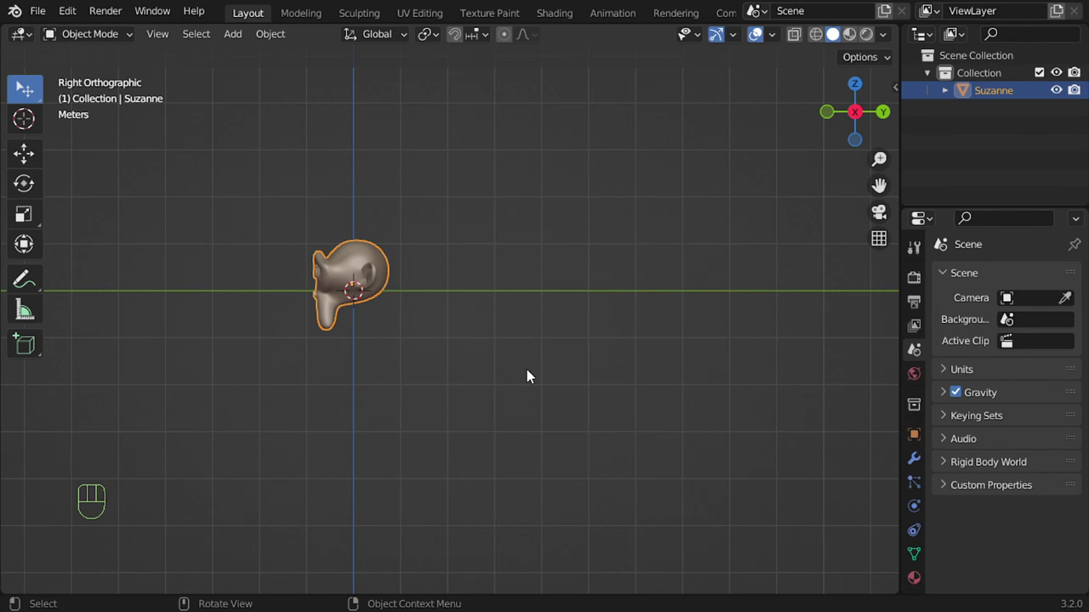
key(ctrl+KP_3)
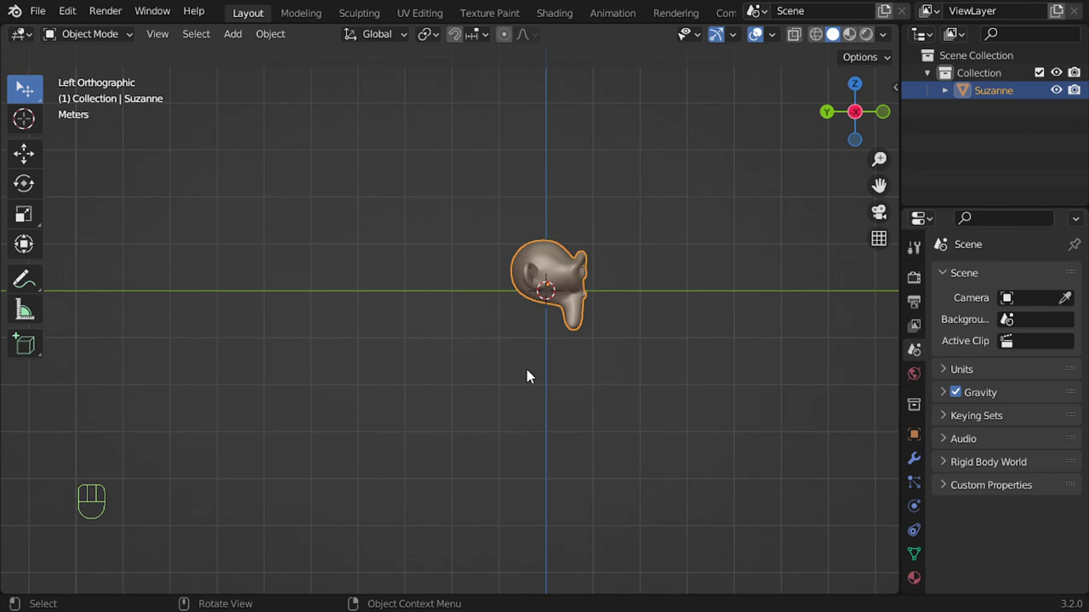
key(KP_7)
key(ctrl+KP_7)
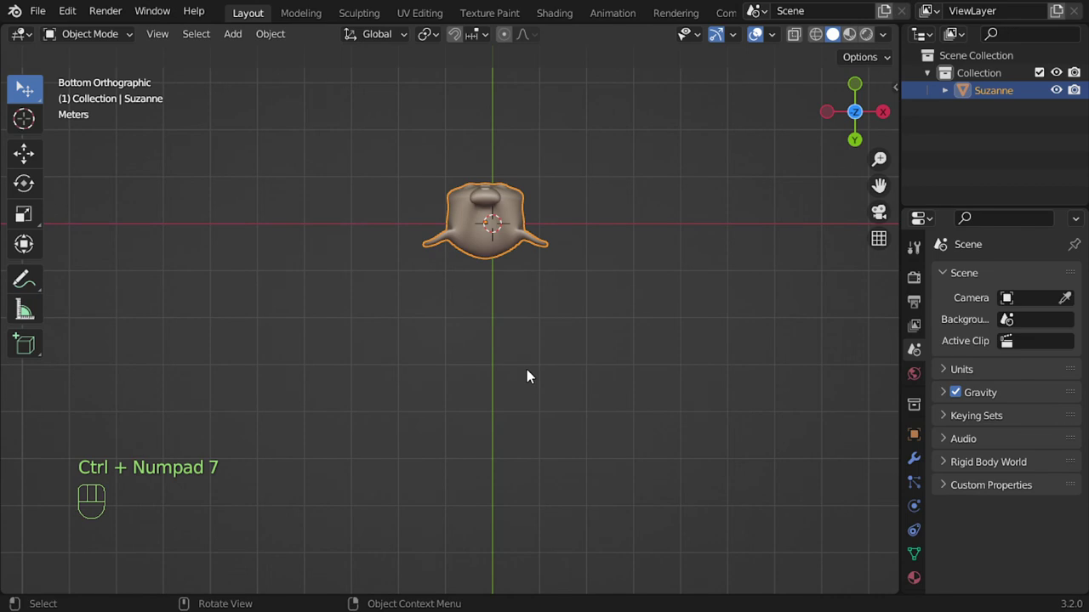
- Cycle quickly through all six orthographic views and finish on the front view
key(KP_1)
key(KP_3)
key(KP_7)
key(ctrl+KP_1)
key(ctrl+KP_3)
key(ctrl+KP_7)
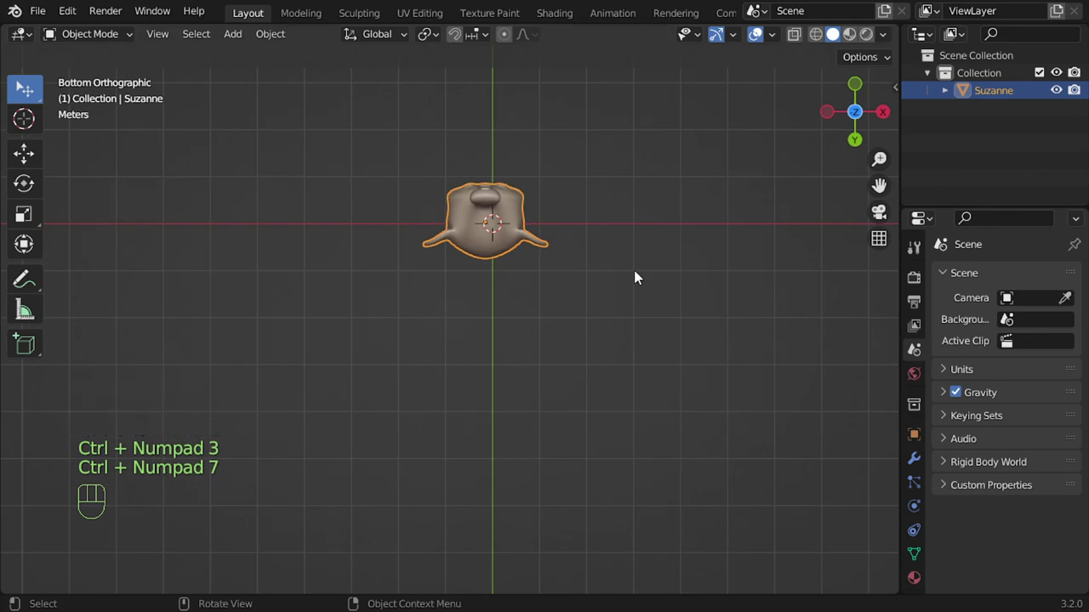
key(KP_1)
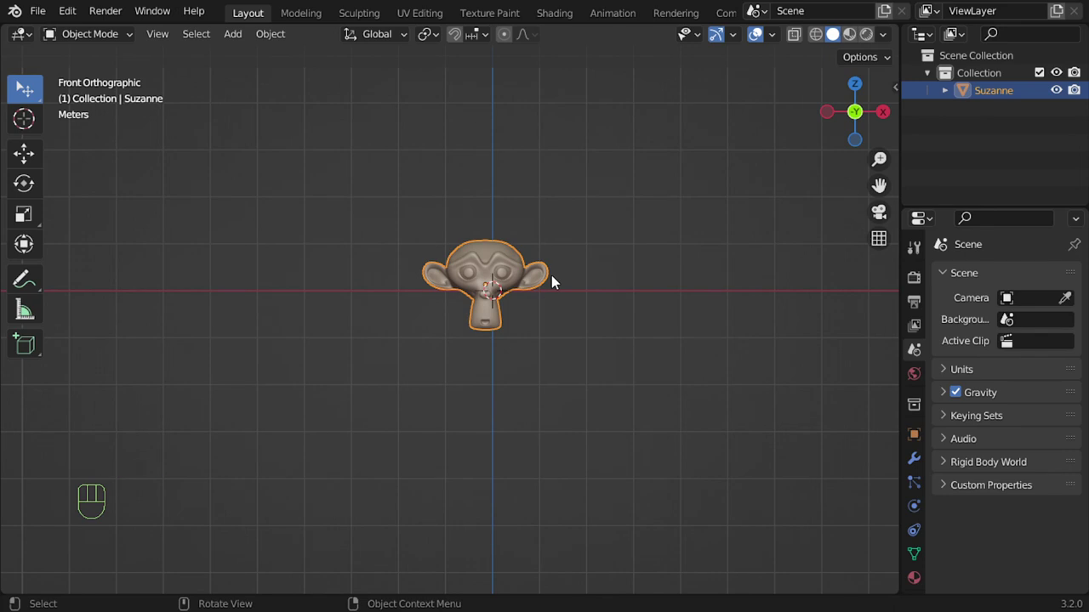
- From a perspective view, scale Suzanne up to several times her original size with S and a typed value
drag(550, 286, 472, 335)
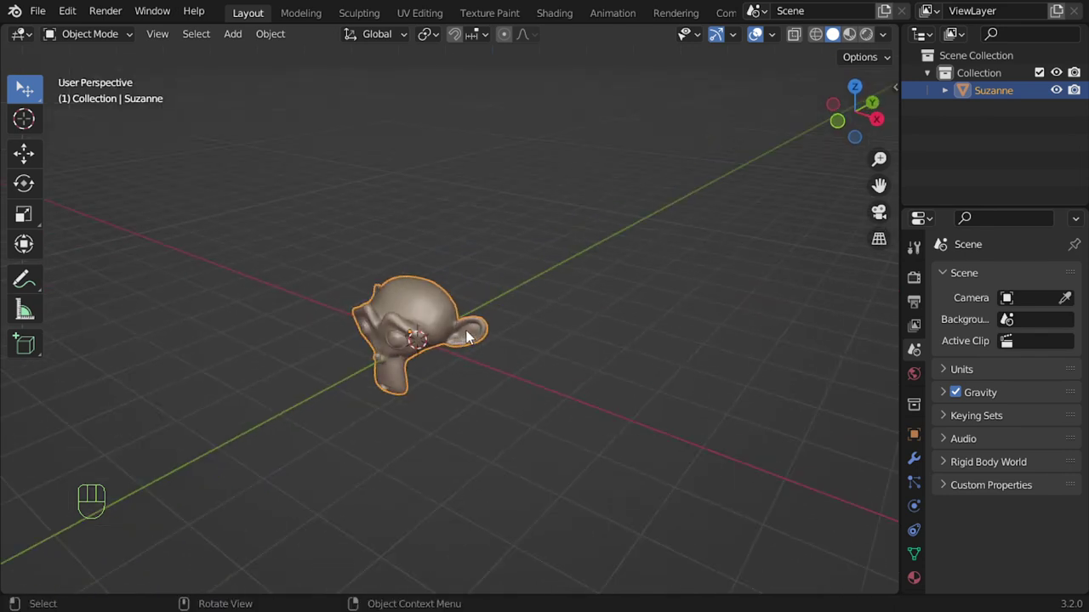
key(KP_Decimal)
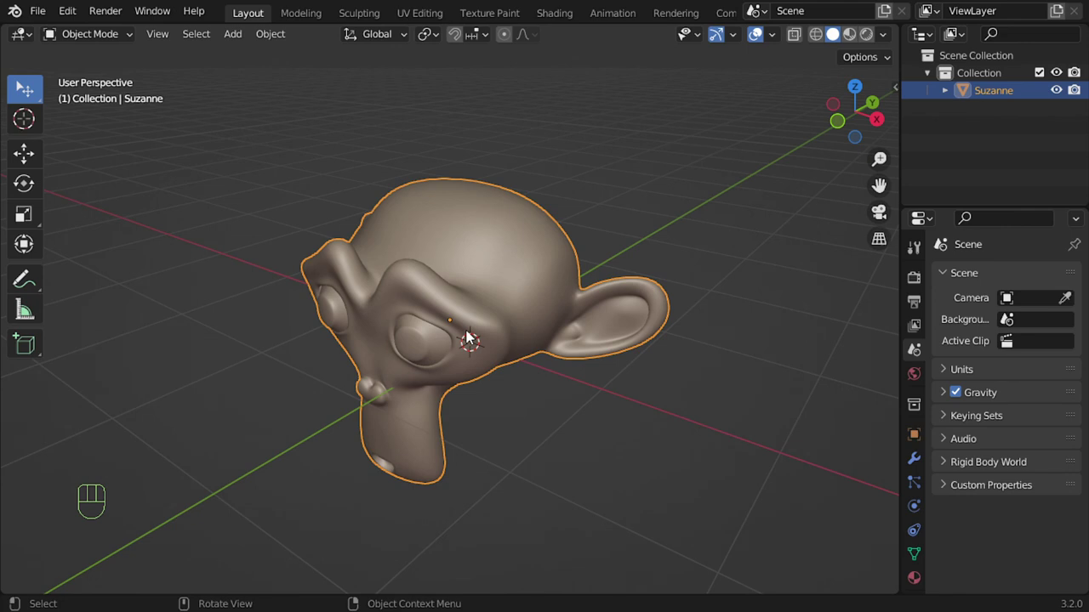
key(KP_4)
key(KP_6)
key(KP_6)
key(KP_6)
key(KP_6)
key(KP_6)
key(KP_6)
key(KP_4)
key(KP_4)
key(KP_4)
key(KP_4)
key(KP_2)
key(KP_2)
key(KP_2)
key(KP_2)
key(KP_8)
key(KP_8)
key(KP_8)
key(KP_8)
key(KP_2)
key(KP_2)
key(KP_2)
key(KP_2)
key(KP_8)
key(KP_8)
key(KP_8)
key(KP_8)
key(KP_4)
key(KP_4)
key(KP_4)
key(KP_4)
key(KP_2)
key(KP_2)
key(KP_2)
key(KP_4)
key(KP_4)
key(KP_4)
key(KP_4)
key(KP_4)
key(KP_8)
key(KP_8)
key(KP_8)
key(KP_8)
key(KP_6)
key(KP_6)
key(KP_6)
key(KP_6)
key(KP_2)
key(KP_2)
key(KP_2)
key(KP_2)
key(KP_1)
- Bring the enlarged Suzanne close in view and show the N sidebar
drag(524, 322, 451, 360)
middle_click(380, 387)
middle_click(396, 415)
middle_click(423, 421)
drag(460, 375, 477, 304)
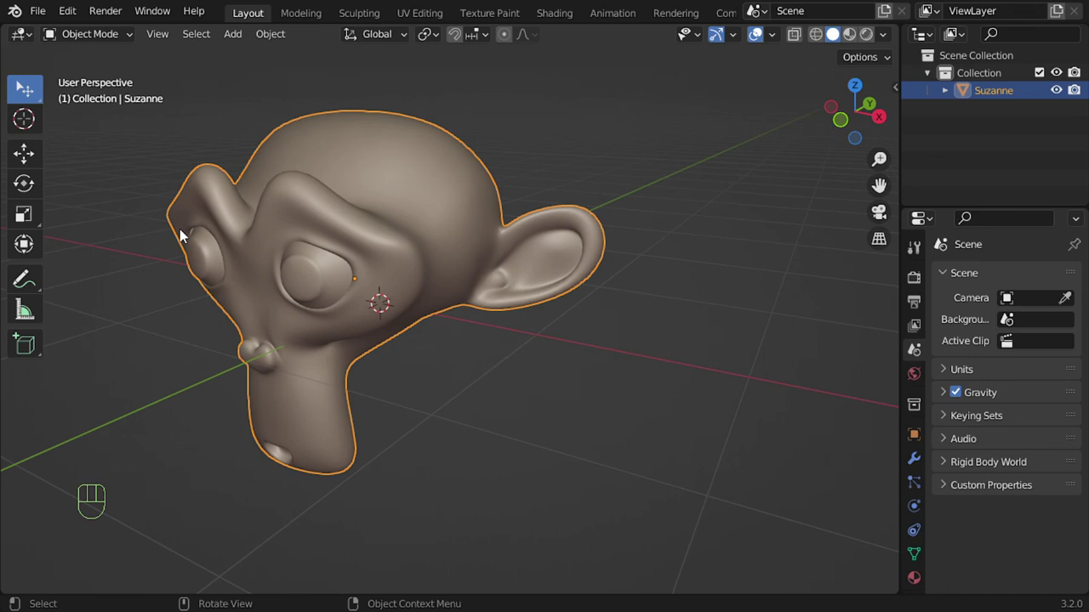
key(t)
key(t)
key(t)
key(t)
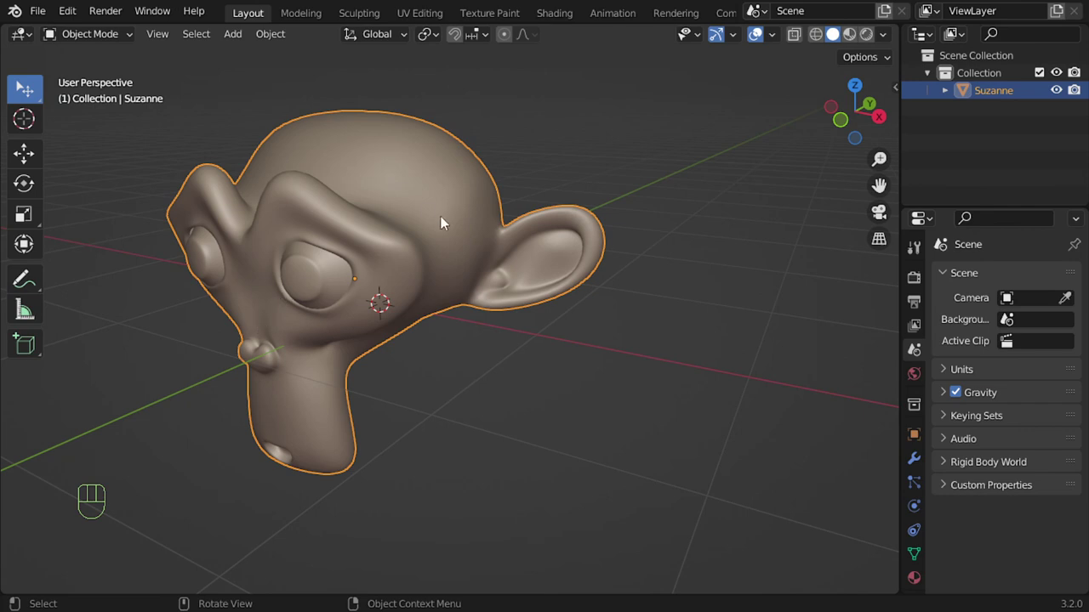
key(n)
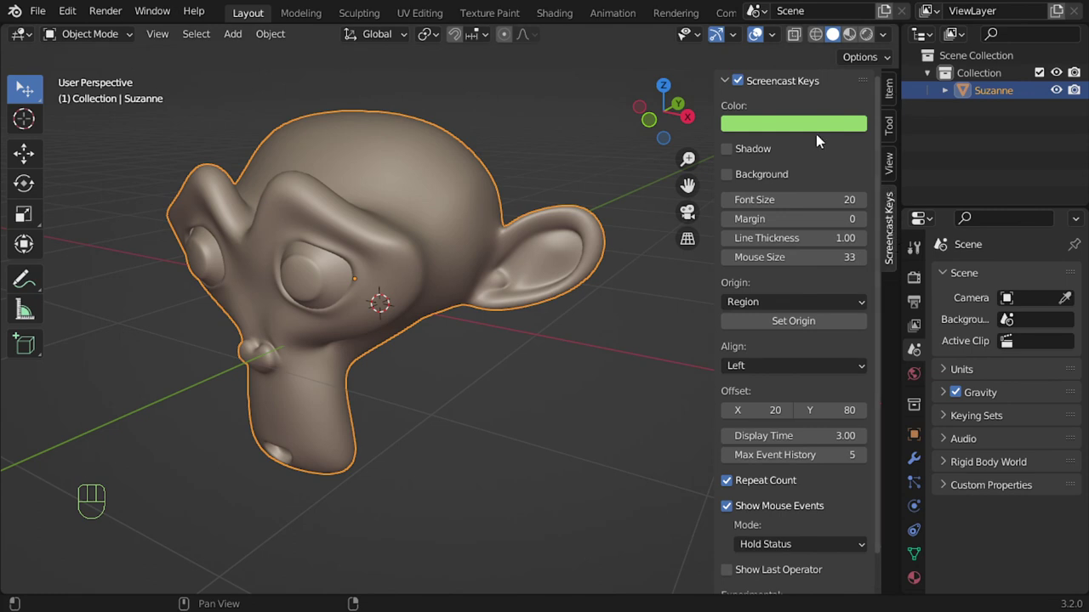
key(n)
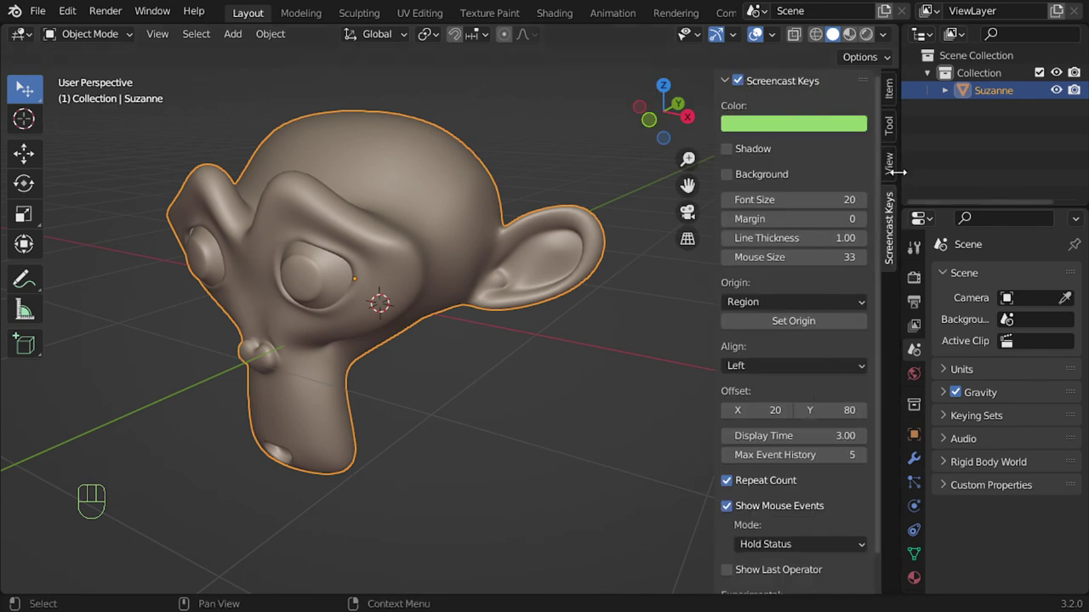
- In the sidebar Item tab, narrow Suzanne's X dimension from 2.73 m to 2.33 m
click(891, 95)
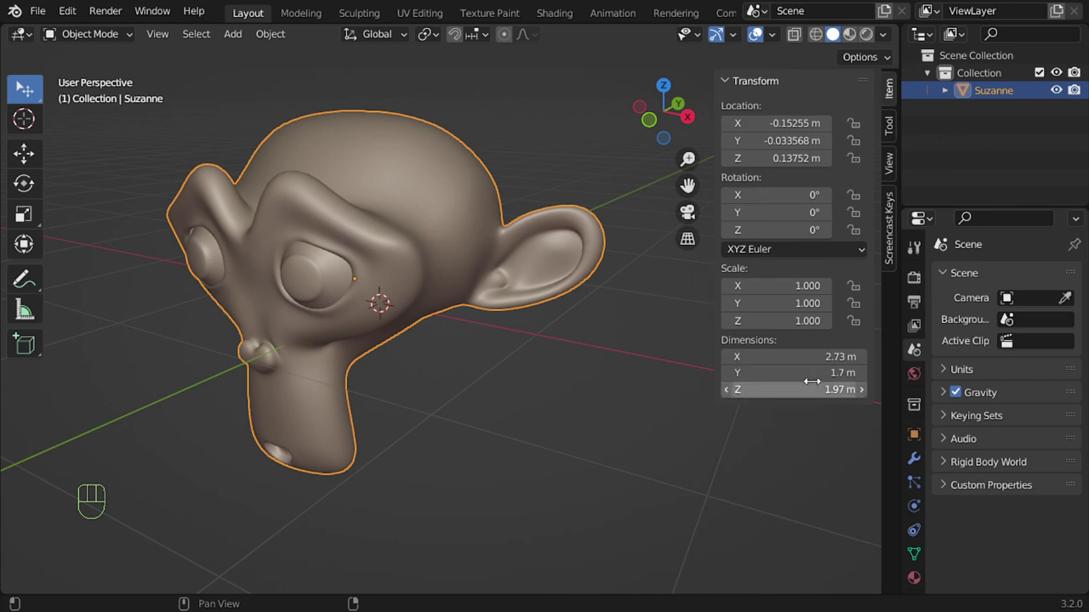
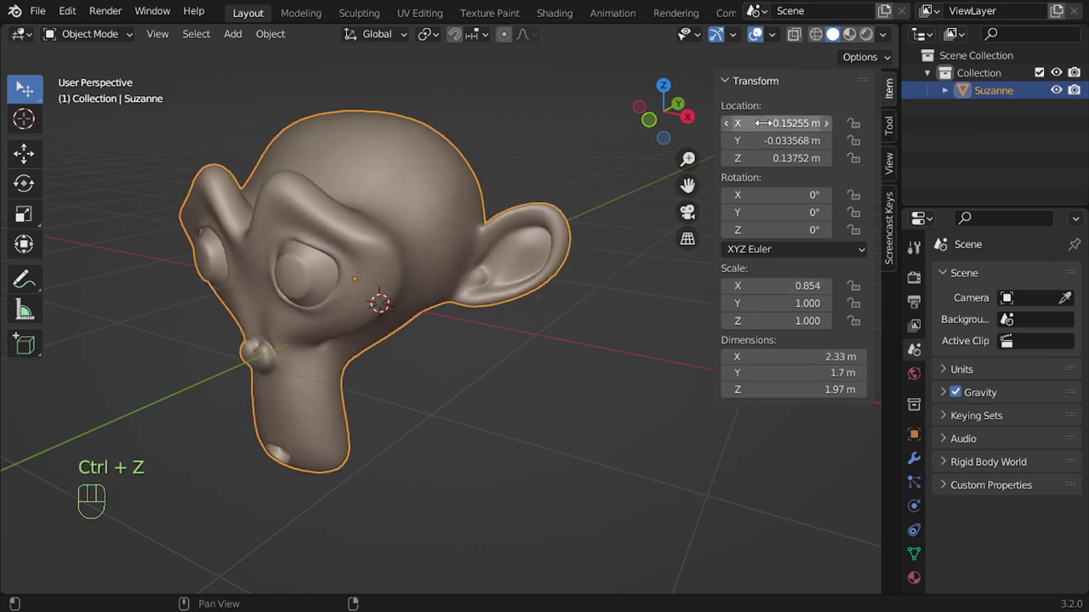
middle_click(526, 298)
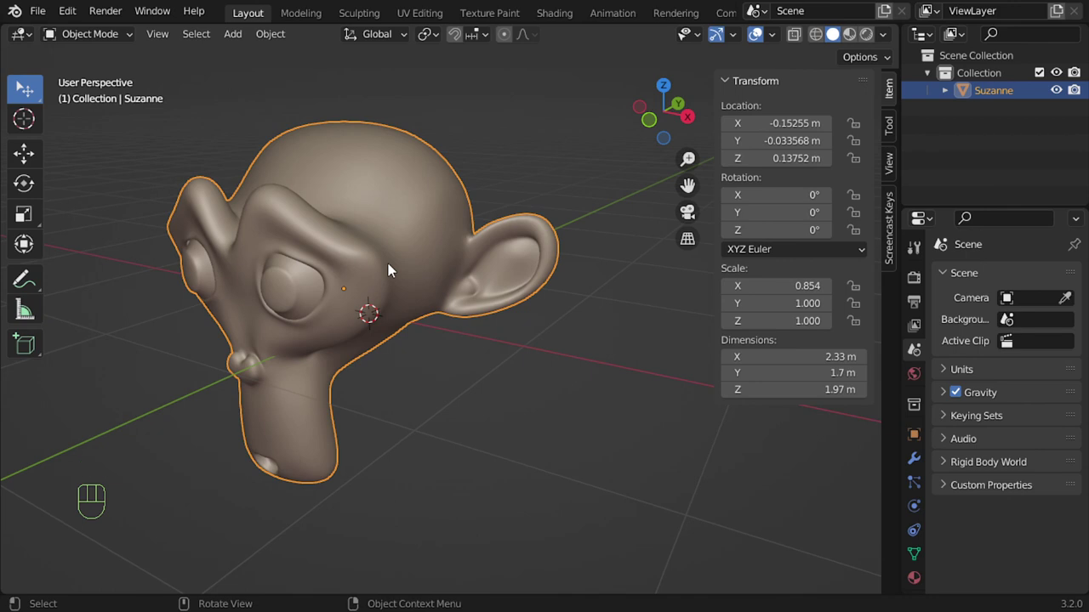
- Toggle the N sidebar and leave it showing the View settings beside Suzanne
key(n)
key(n)
click(891, 170)
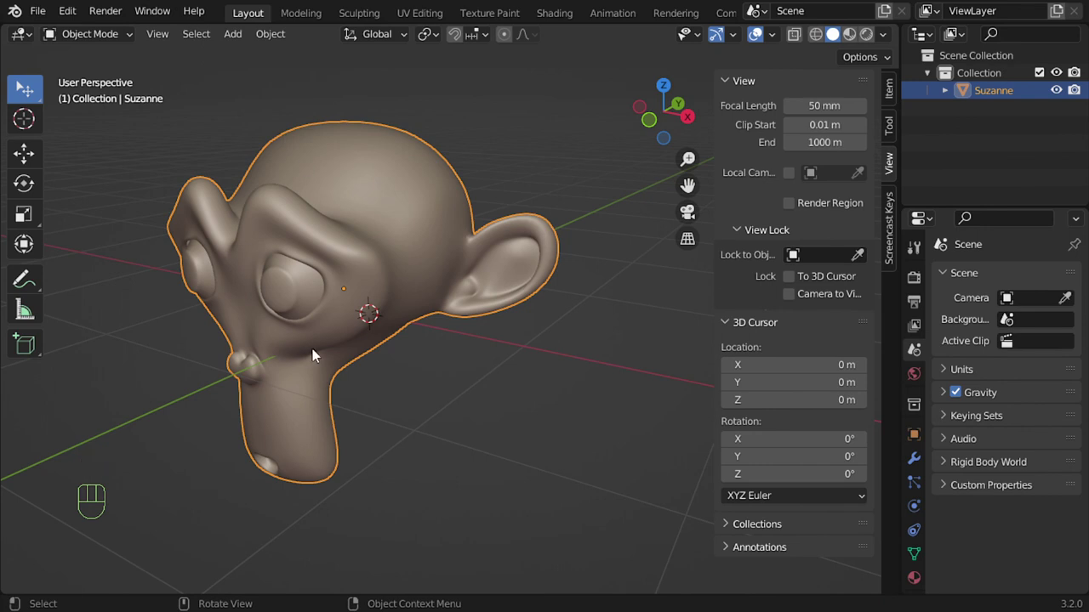
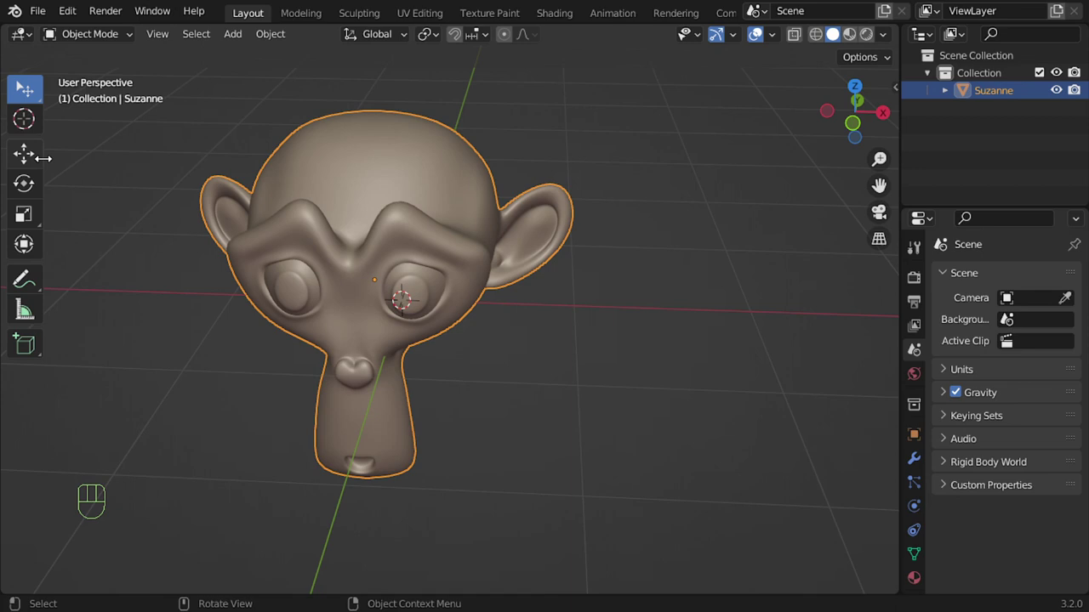
- Activate the Move tool and slide Suzanne off the origin with its on-screen gizmo
click(36, 158)
drag(344, 252, 323, 248)
middle_click(382, 259)
middle_click(412, 318)
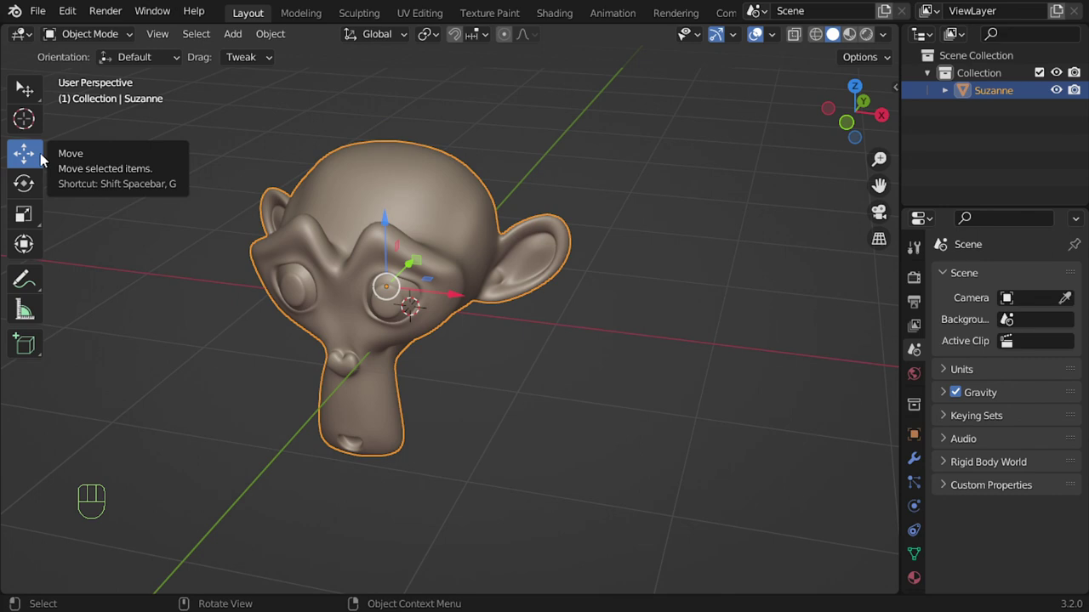
middle_click(162, 223)
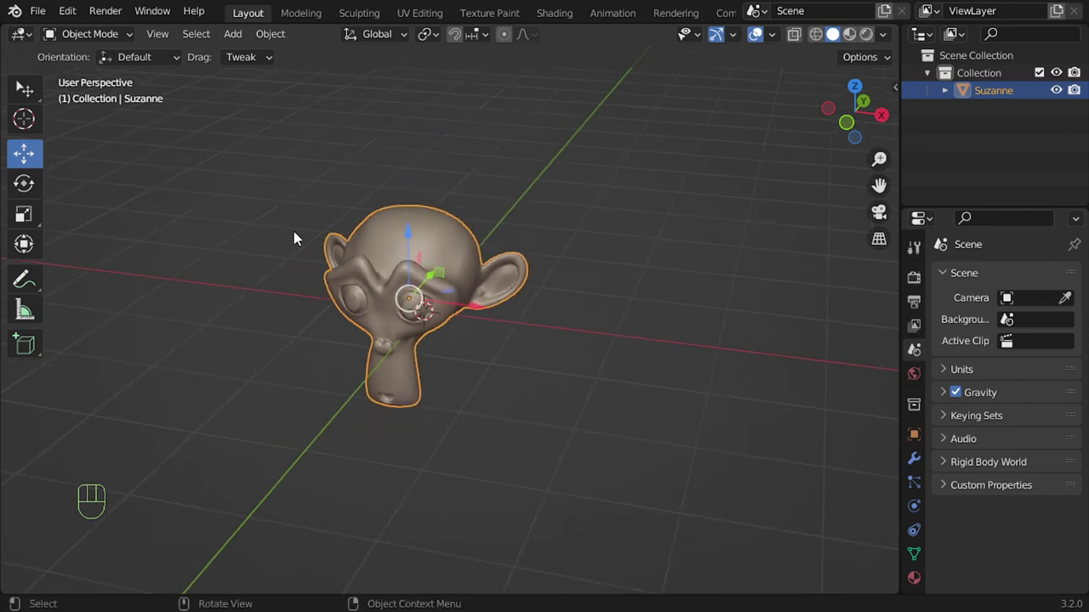
middle_click(458, 307)
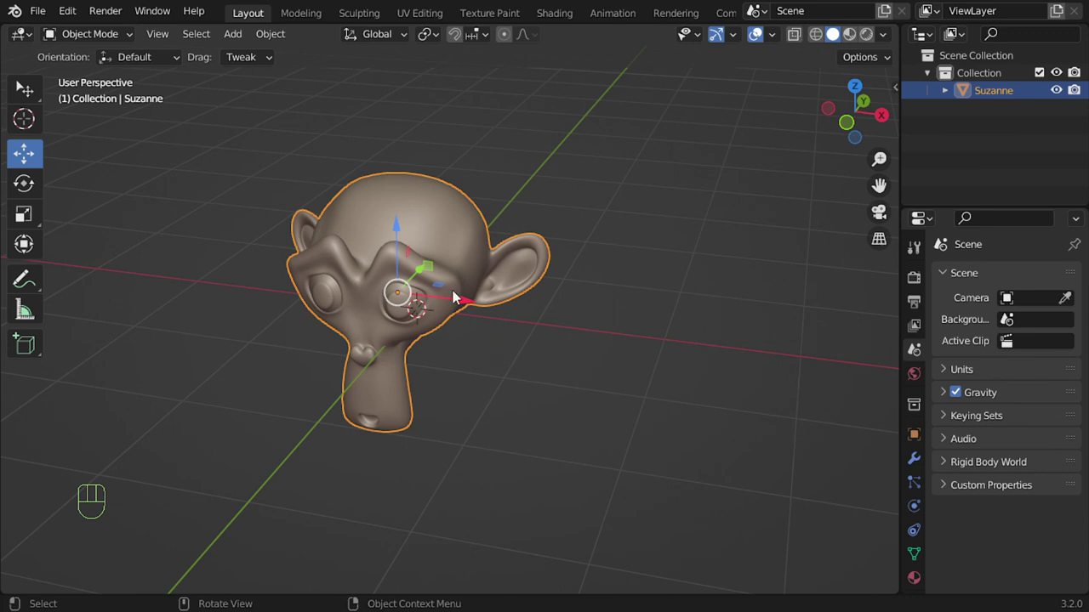
drag(485, 315, 422, 316)
middle_click(283, 291)
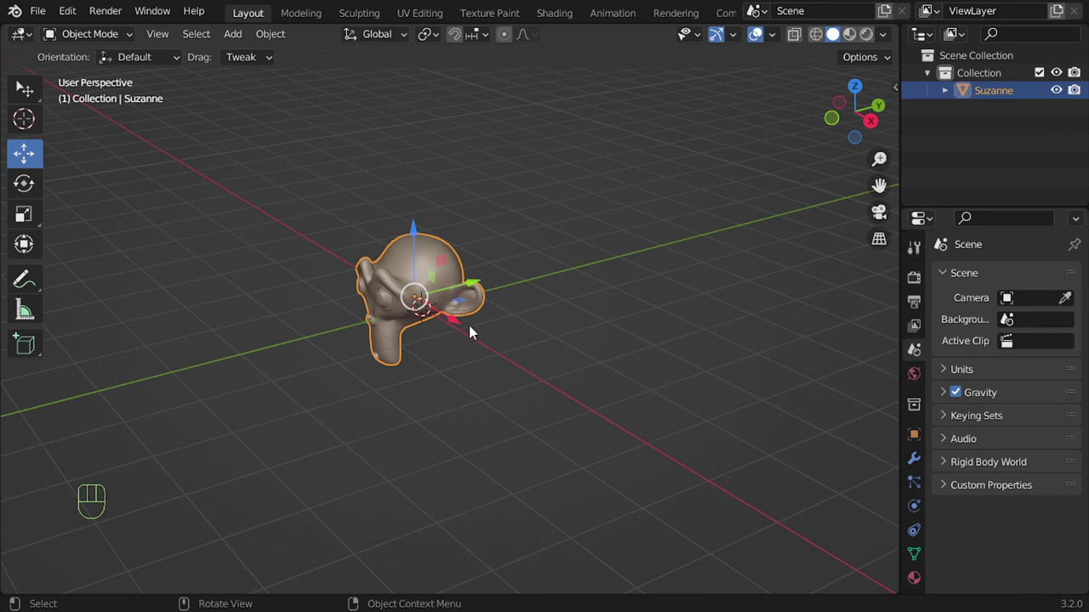
- Drag Suzanne back and forth across the grid, ending far to the side of the origin
drag(486, 344, 511, 333)
drag(481, 322, 220, 290)
drag(212, 214, 150, 279)
middle_click(308, 353)
drag(231, 86, 242, 180)
drag(314, 230, 381, 208)
drag(337, 308, 453, 280)
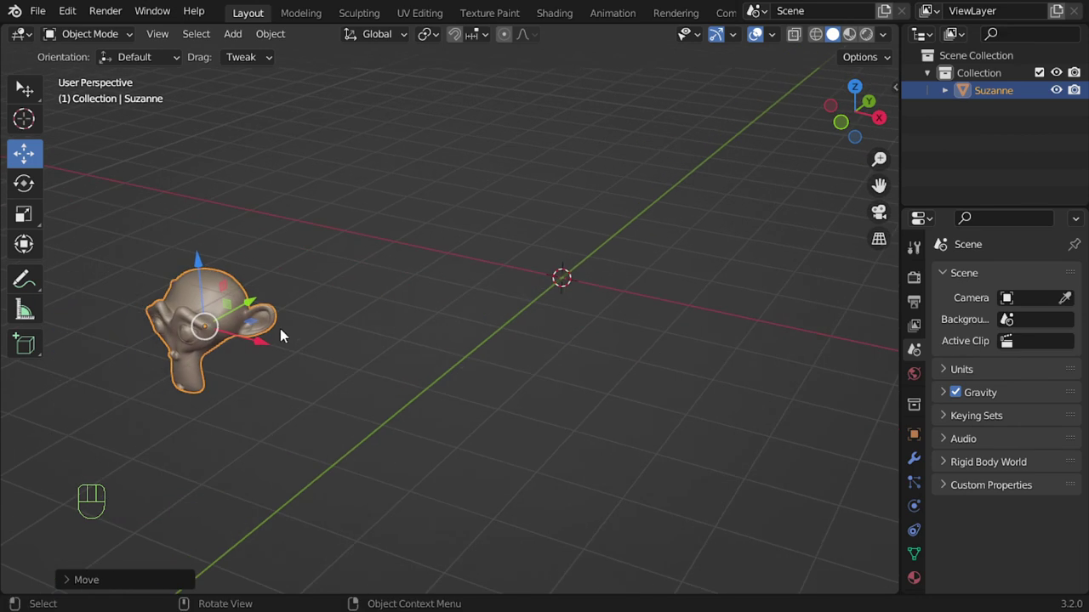
drag(262, 339, 428, 395)
middle_click(467, 426)
middle_click(477, 435)
middle_click(460, 361)
- Reposition Suzanne so she sits in front of the world origin
drag(434, 352, 421, 289)
drag(436, 329, 437, 292)
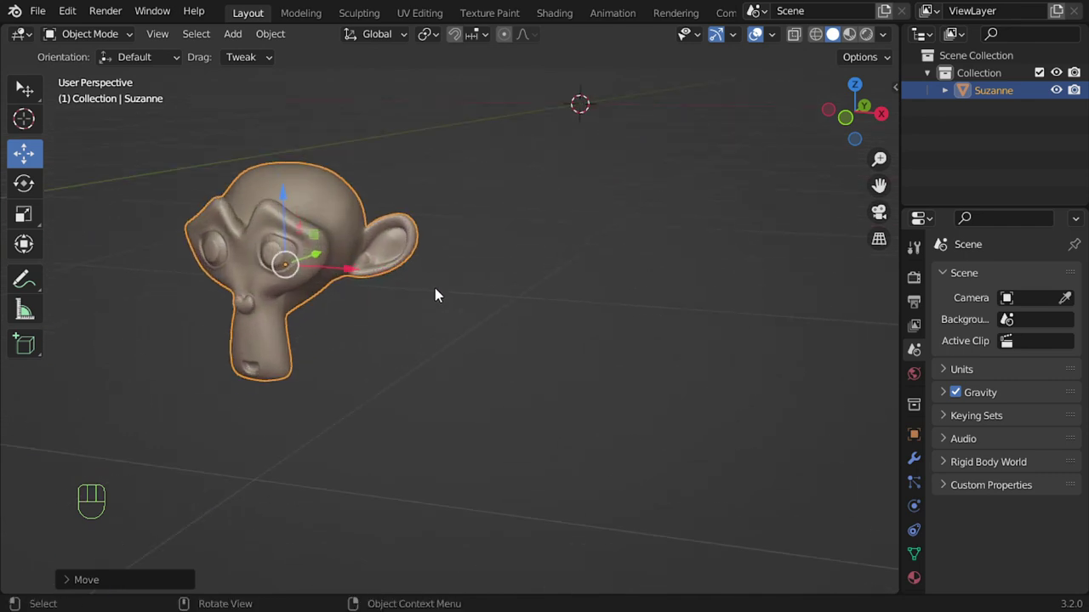
drag(474, 301, 473, 335)
middle_click(477, 328)
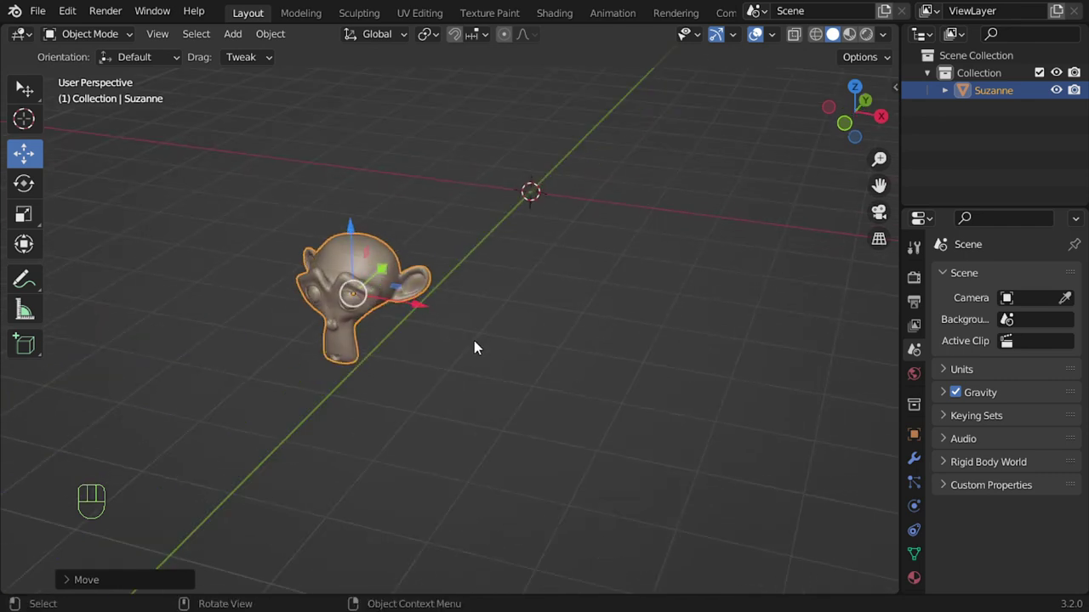
middle_click(479, 359)
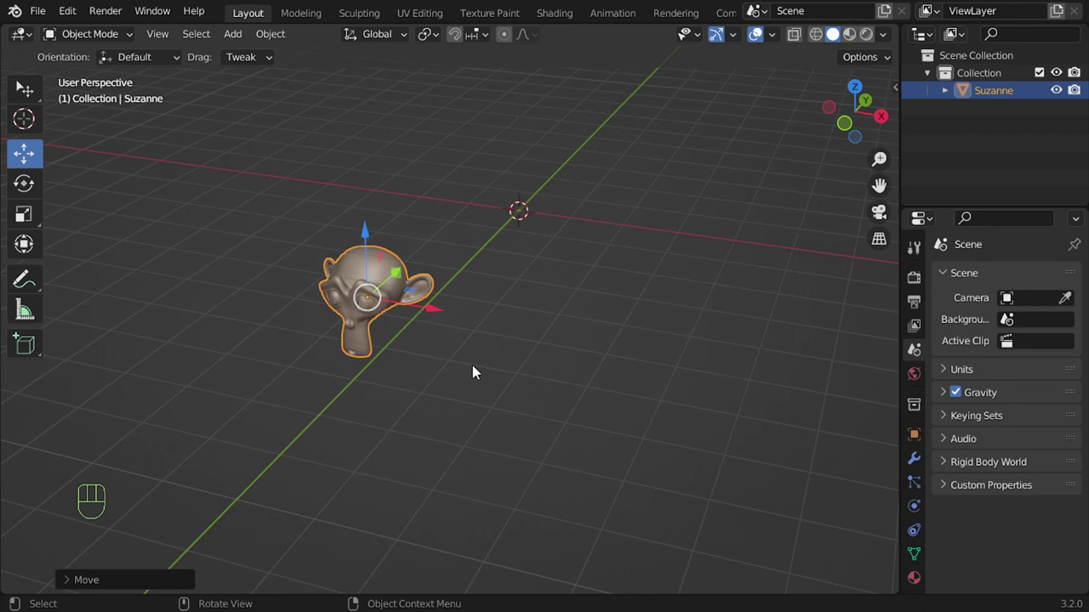
drag(473, 350, 475, 299)
click(463, 294)
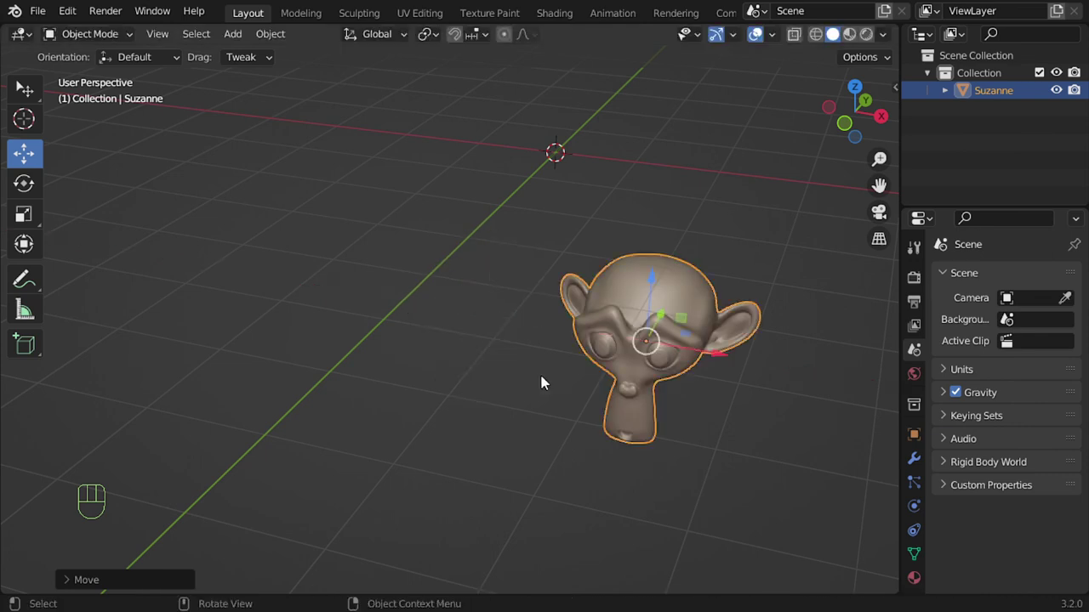
- Nudge Suzanne to a final spot on the grid and check it from several angles
middle_click(387, 364)
drag(256, 320, 220, 318)
middle_click(285, 317)
middle_click(330, 347)
click(340, 333)
- Move Suzanne exactly 1 m along global Y, then -0.5 m along Z with G-key constrained moves
key(g)
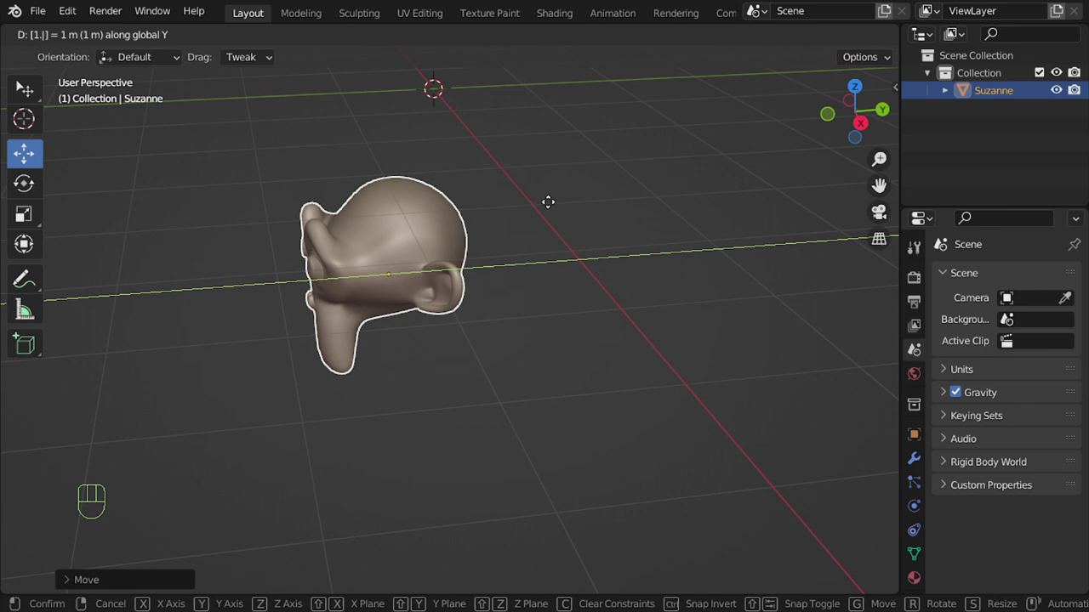
middle_click(476, 256)
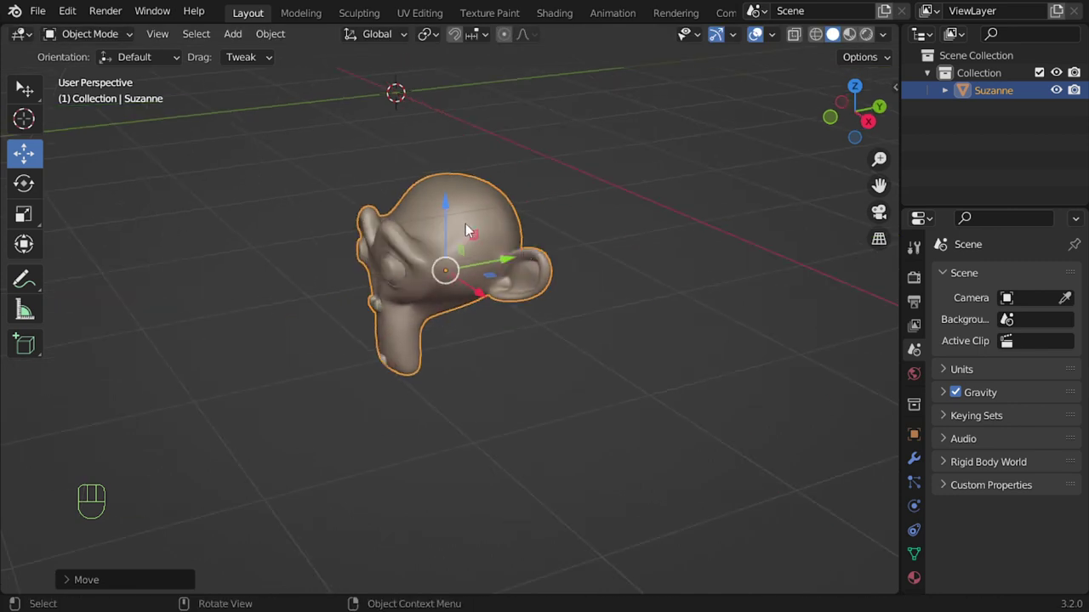
middle_click(468, 292)
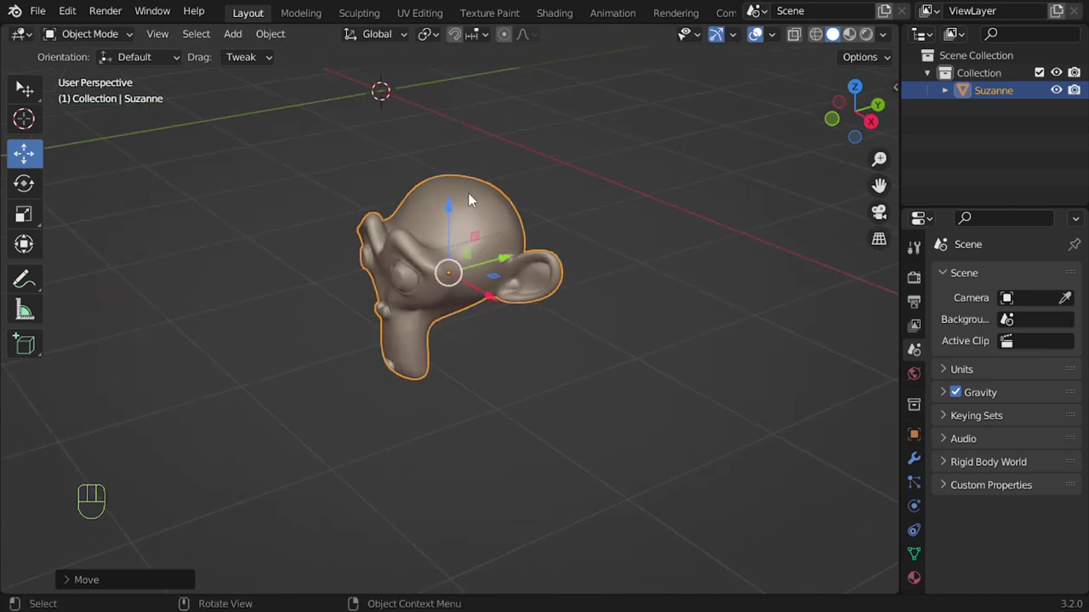
key(g)
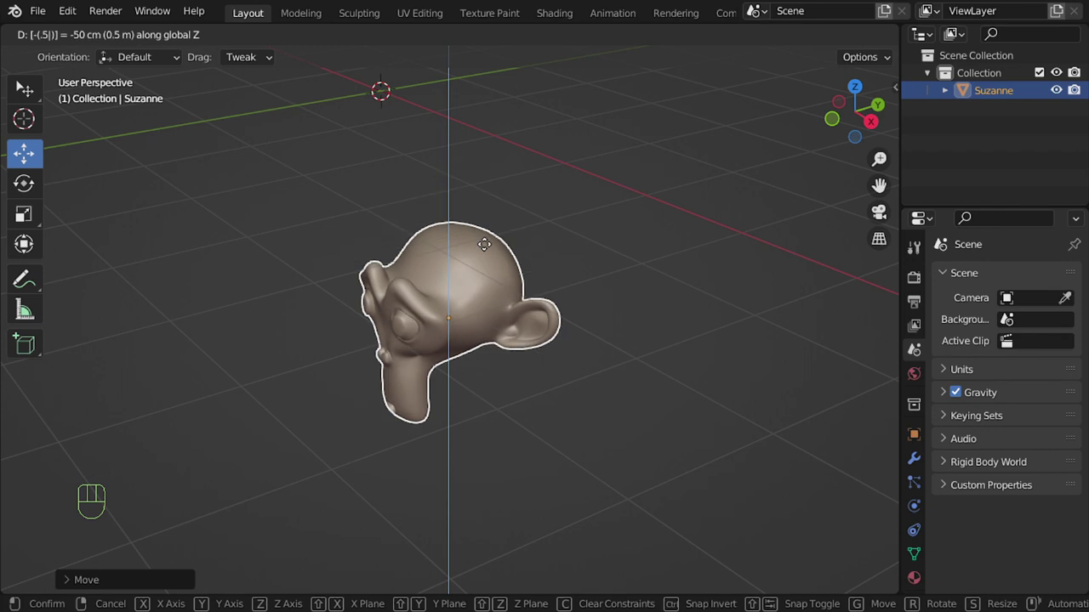
drag(457, 270, 541, 287)
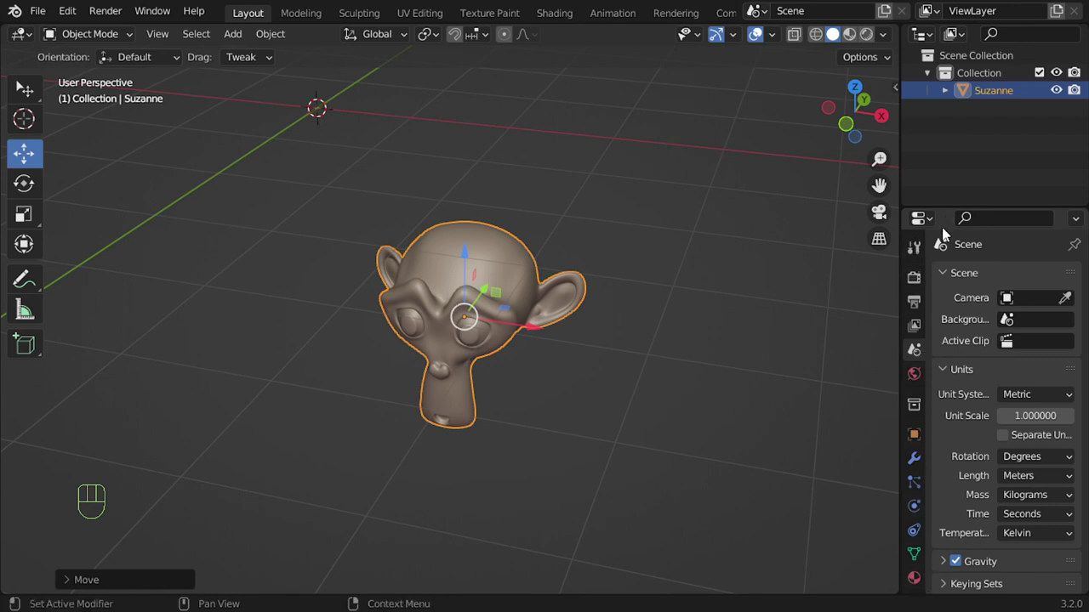
- Set the scene's Length unit to Centimeters and start an X-constrained move of -5 cm
drag(1029, 479, 1006, 409)
key(g)
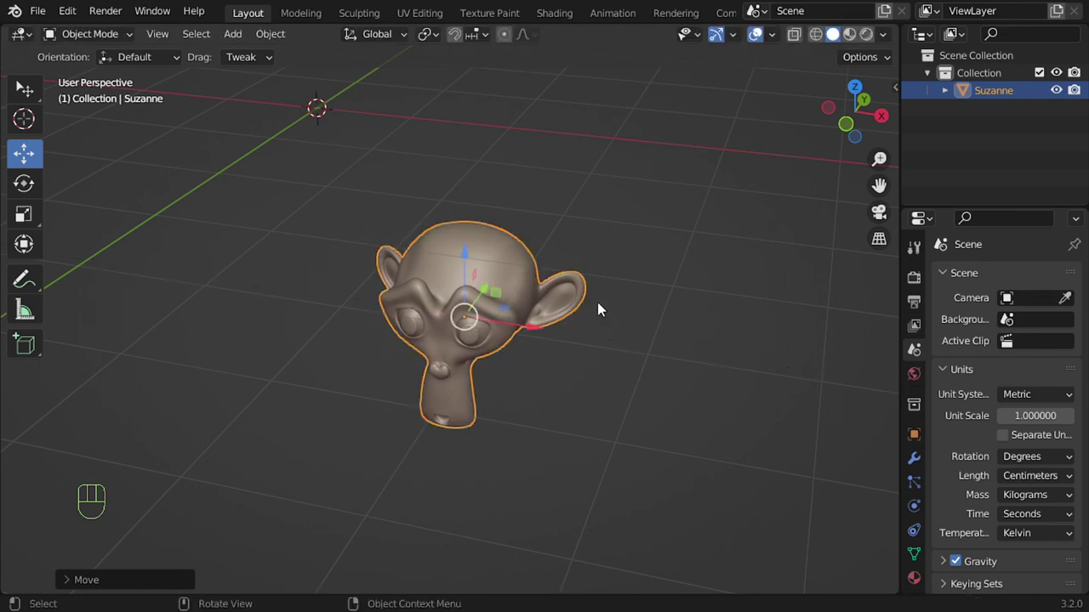
key(g)
key(g)
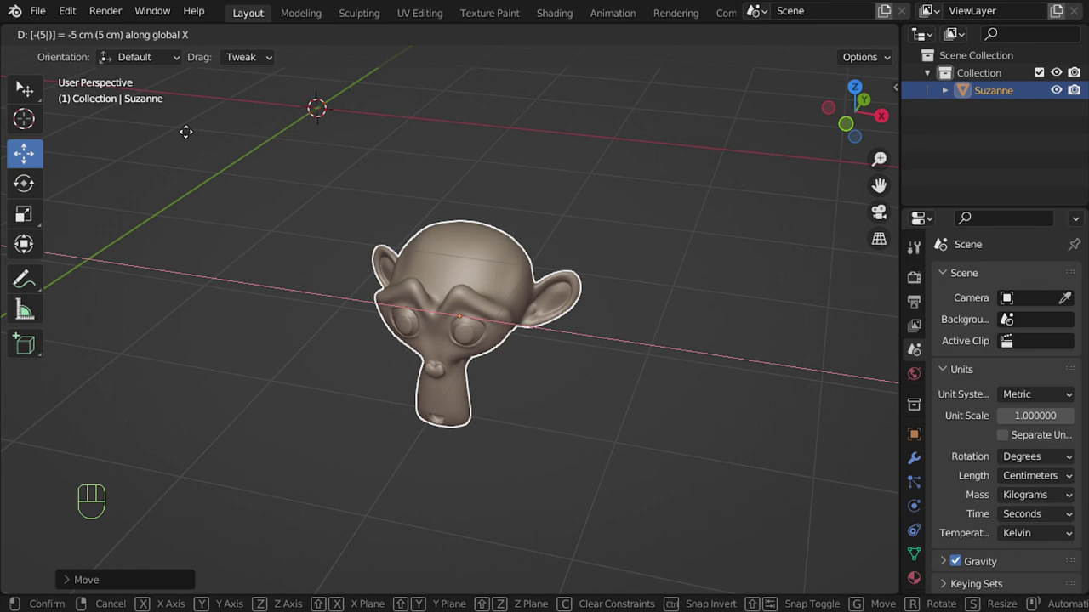
- Confirm the -5 cm X move, then shift Suzanne -15 cm along global Y
drag(598, 381, 445, 381)
middle_click(507, 380)
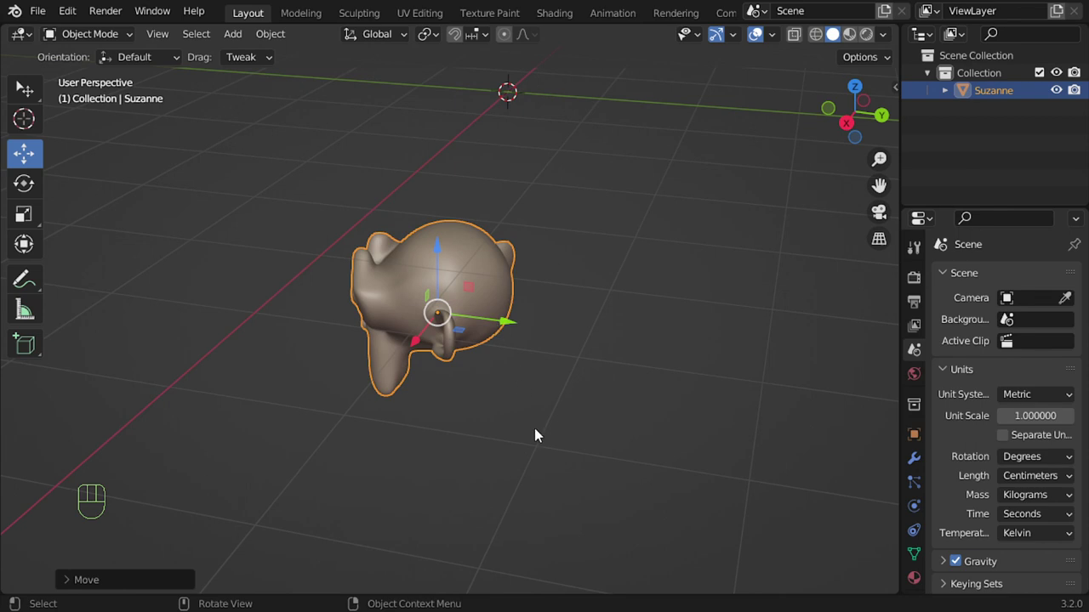
middle_click(498, 436)
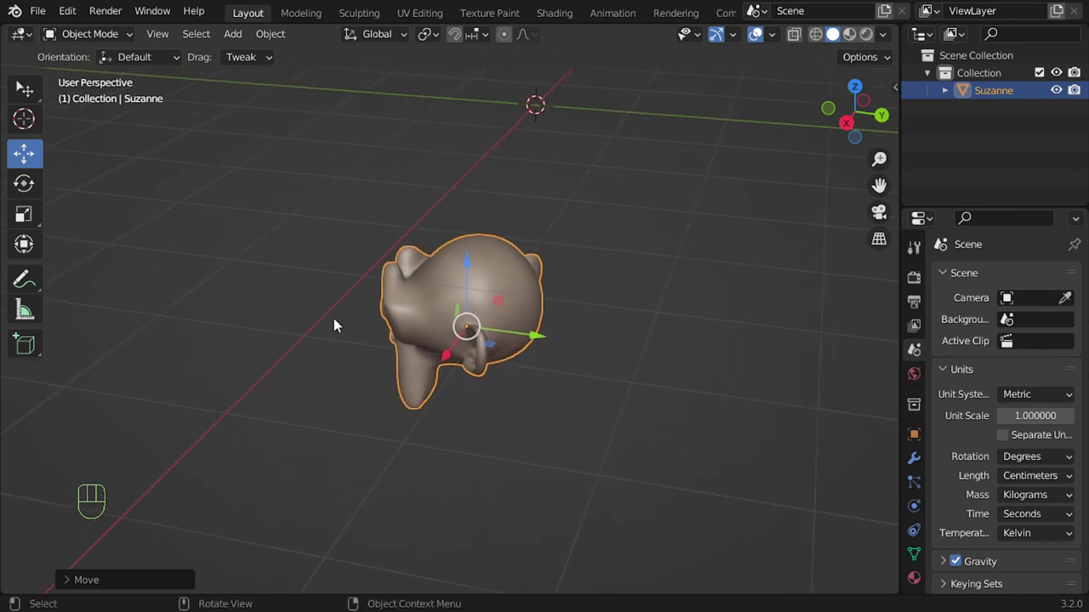
key(g)
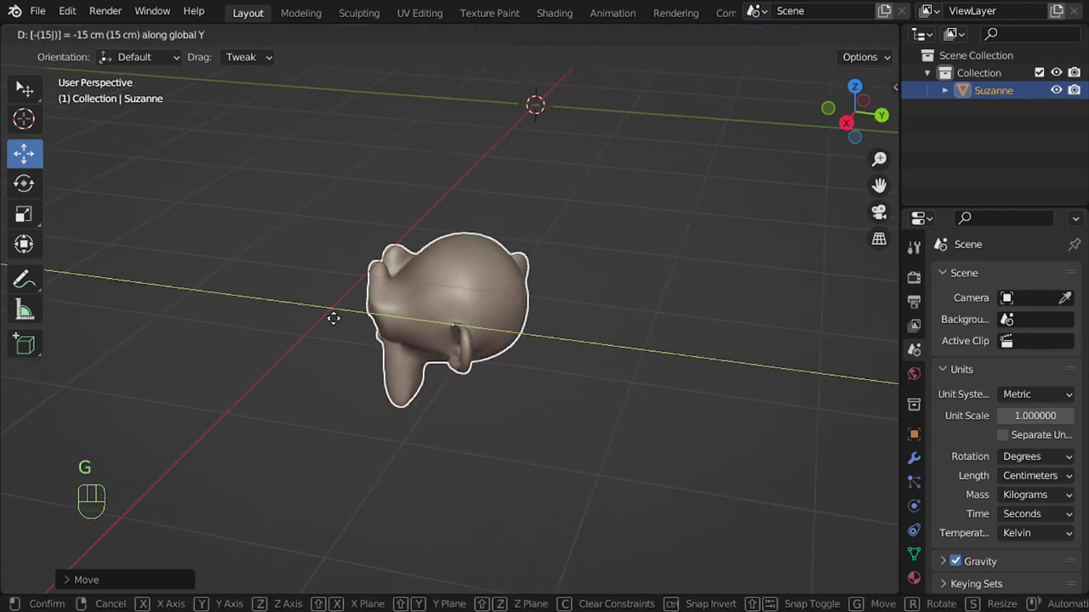
middle_click(399, 485)
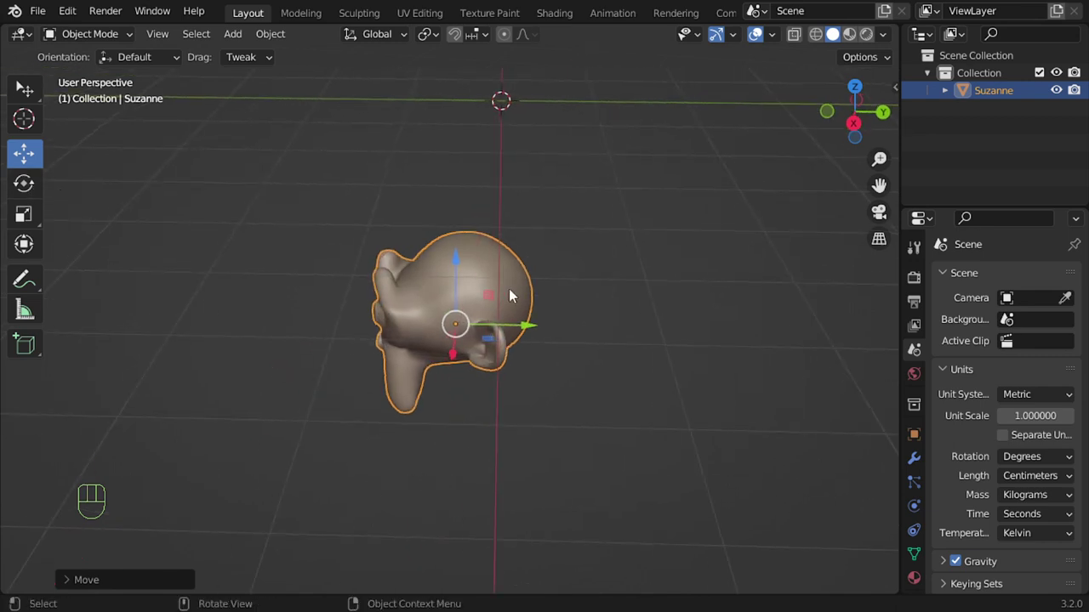
drag(150, 283, 221, 277)
middle_click(459, 309)
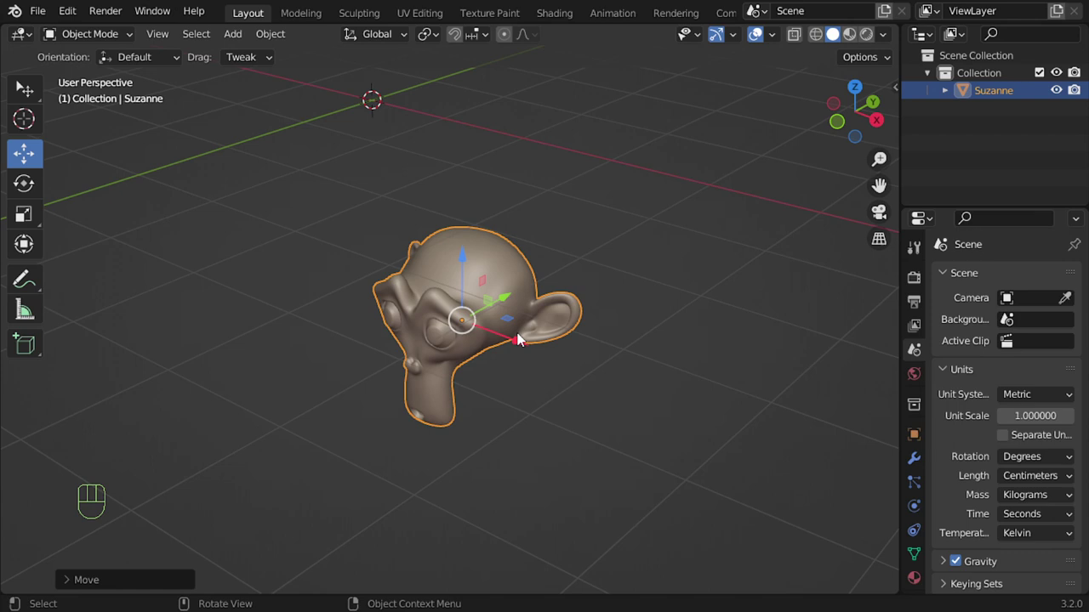
drag(523, 348, 533, 328)
- Inspect Suzanne's new position from all sides, orbiting and zooming around her
key(s)
drag(476, 385, 516, 374)
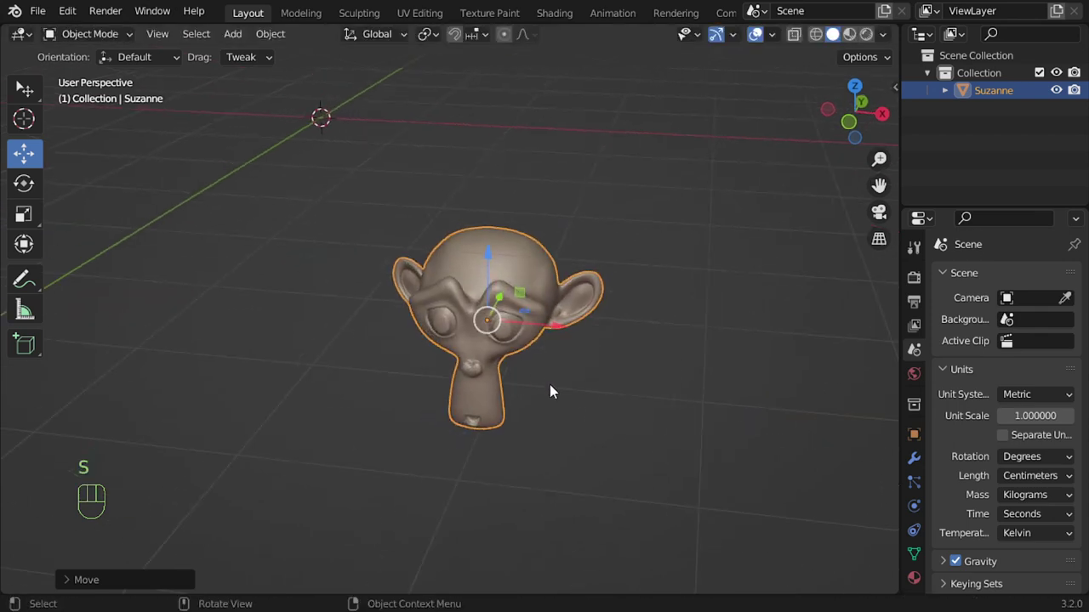
middle_click(552, 385)
drag(516, 393, 514, 421)
middle_click(485, 411)
middle_click(478, 418)
drag(452, 399, 445, 429)
drag(465, 398, 468, 367)
middle_click(437, 390)
middle_click(446, 464)
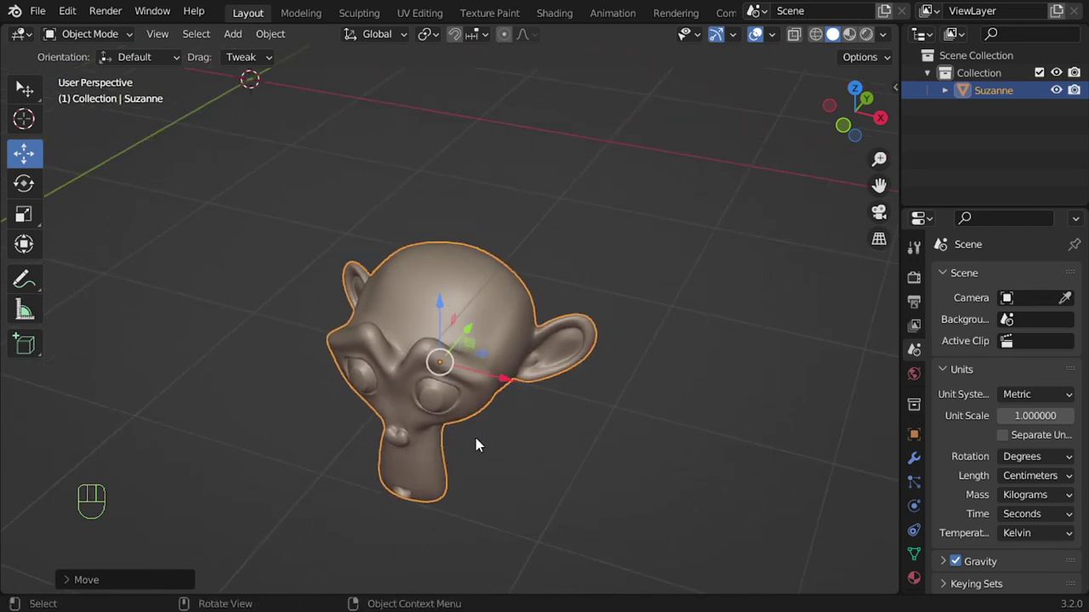
key(F10)
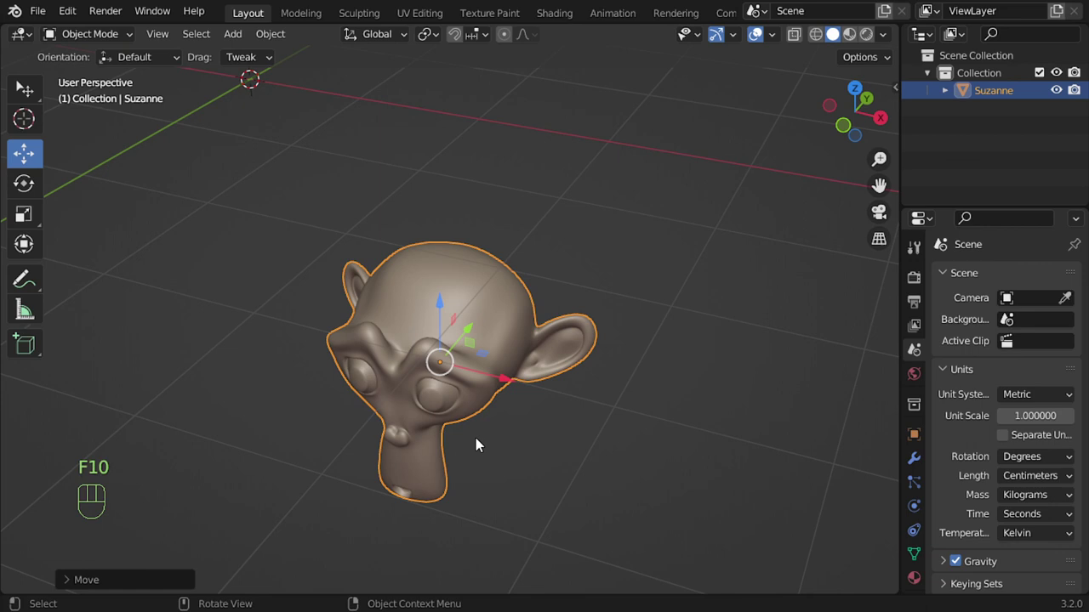